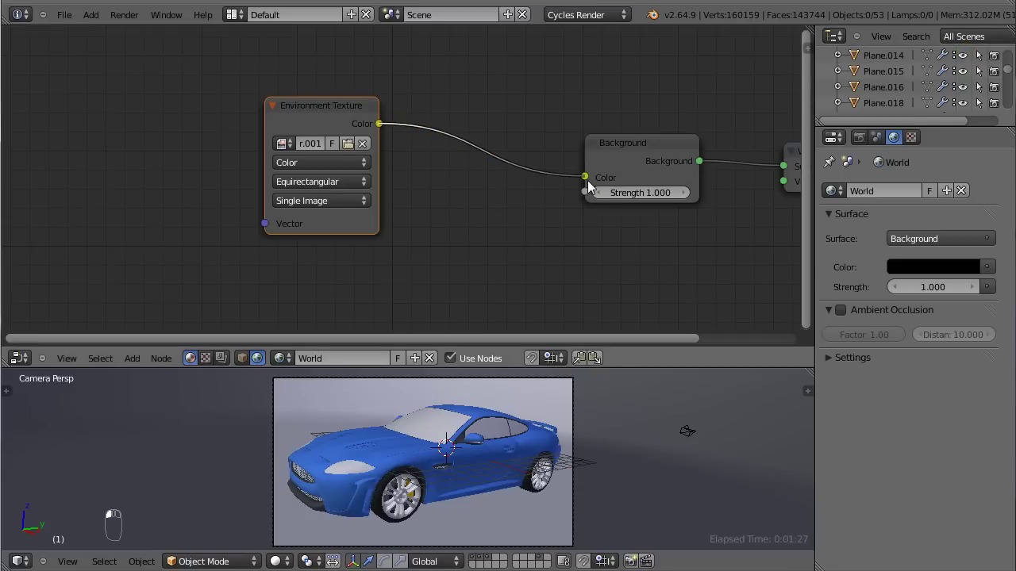
# Step: Add Texture Coordinate and Mapping nodes ahead of the Environment Texture, linking Generated into Mapping
pyautogui.click(350, 289)
pyautogui.moveTo(473, 250); pyautogui.dragTo(276, 161)
pyautogui.press('shift+a')
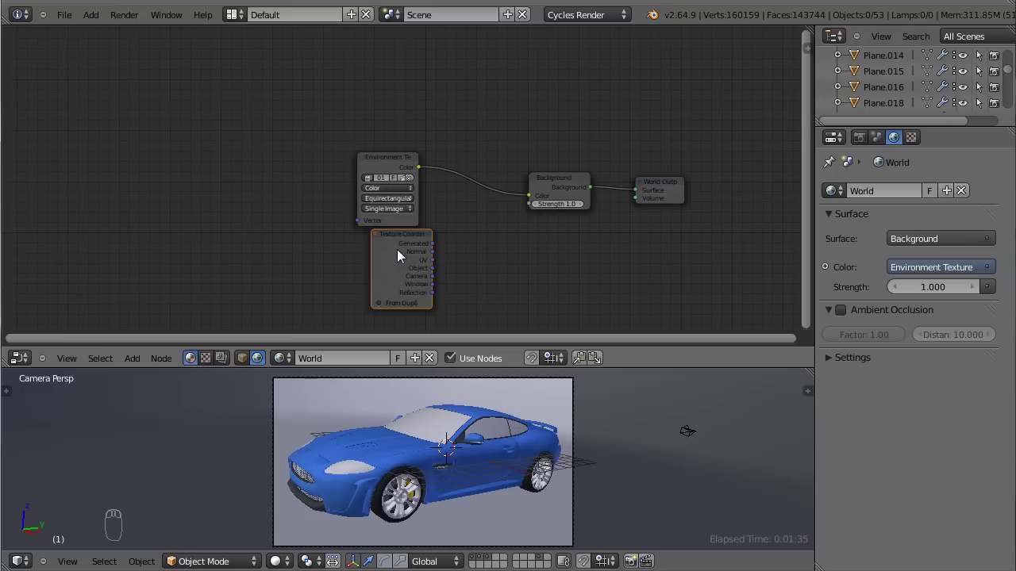
pyautogui.moveTo(393, 242); pyautogui.dragTo(184, 285)
pyautogui.press('shift+a')
pyautogui.click(284, 269)
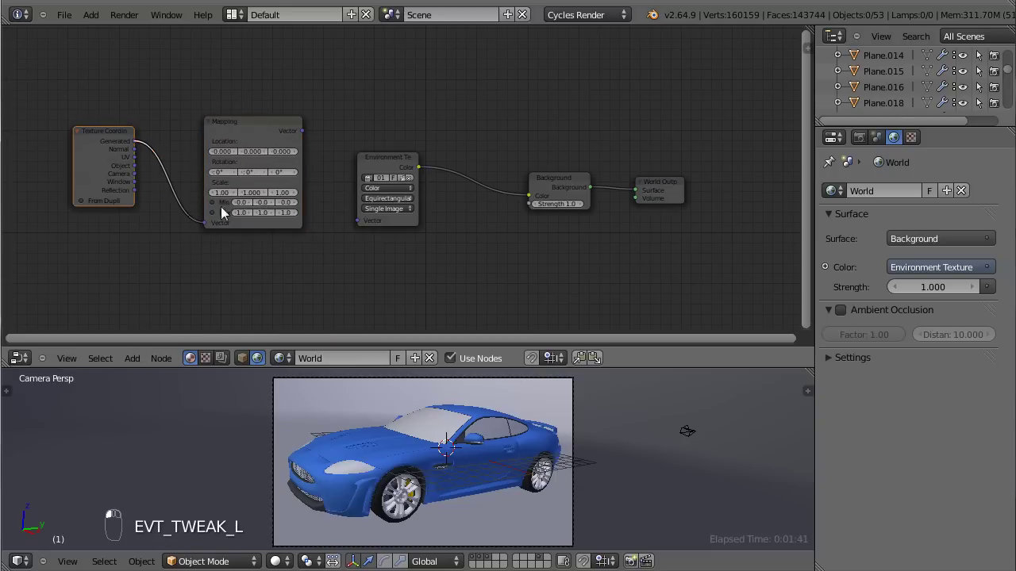
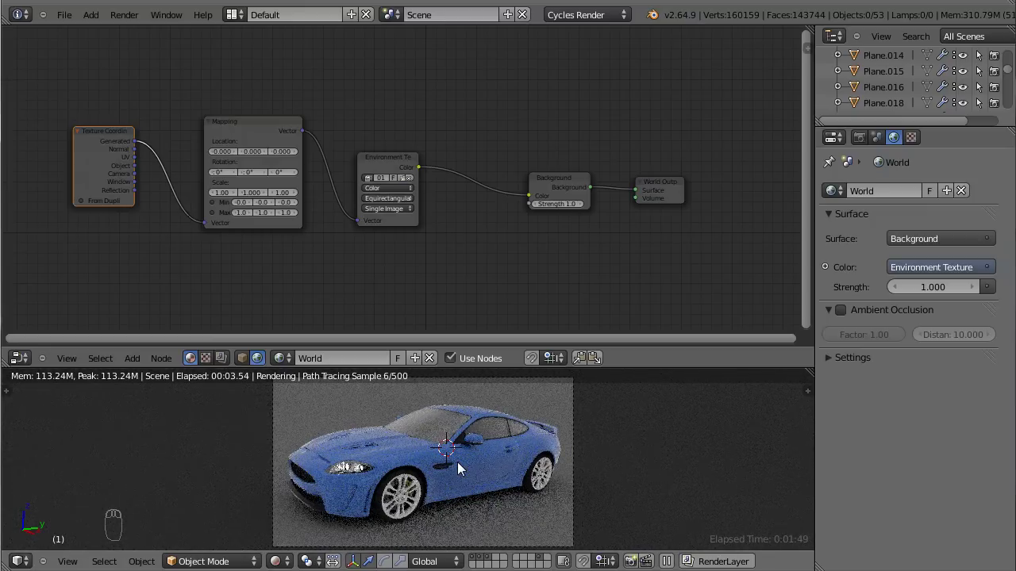
# Step: Wire Mapping into the Environment Texture's vector input with Scale Y at -1
pyautogui.moveTo(682, 427); pyautogui.dragTo(888, 475)
pyautogui.moveTo(900, 186); pyautogui.dragTo(831, 565)
pyautogui.moveTo(831, 565); pyautogui.dragTo(835, 559)
pyautogui.moveTo(835, 560); pyautogui.dragTo(926, 541)
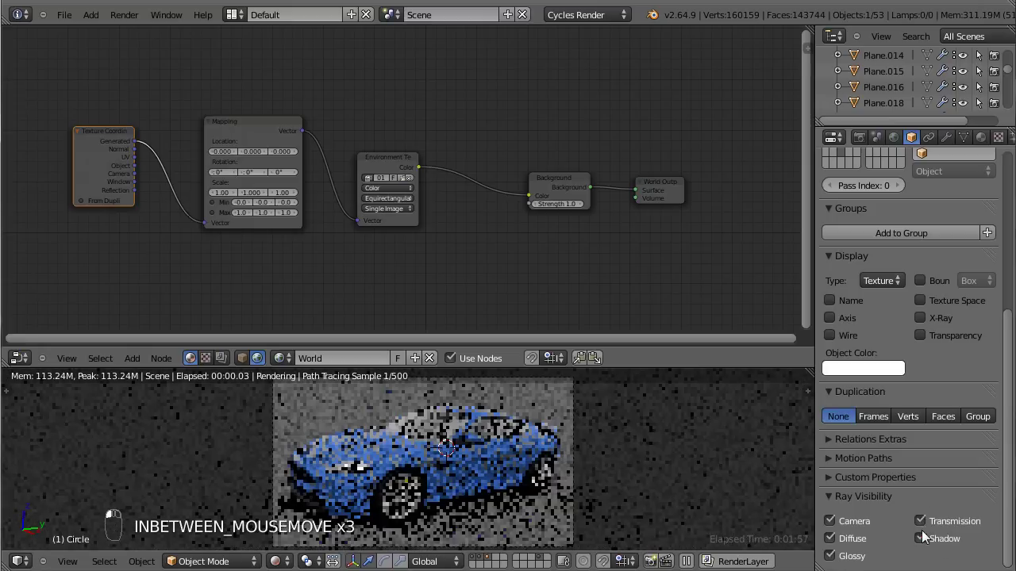
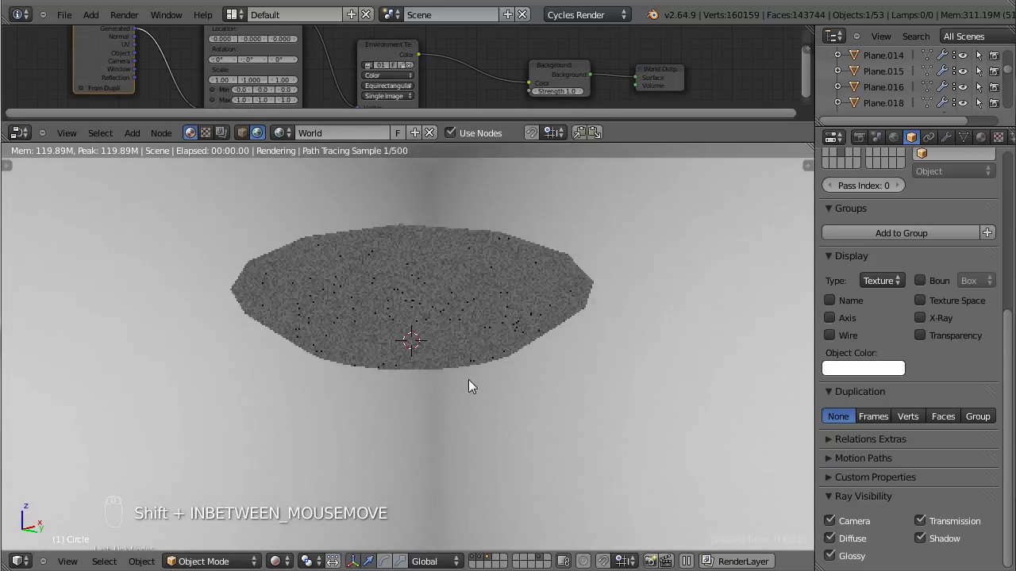
# Step: Check the car through the camera, then view the light panel head-on from the front
pyautogui.press('KP_0')
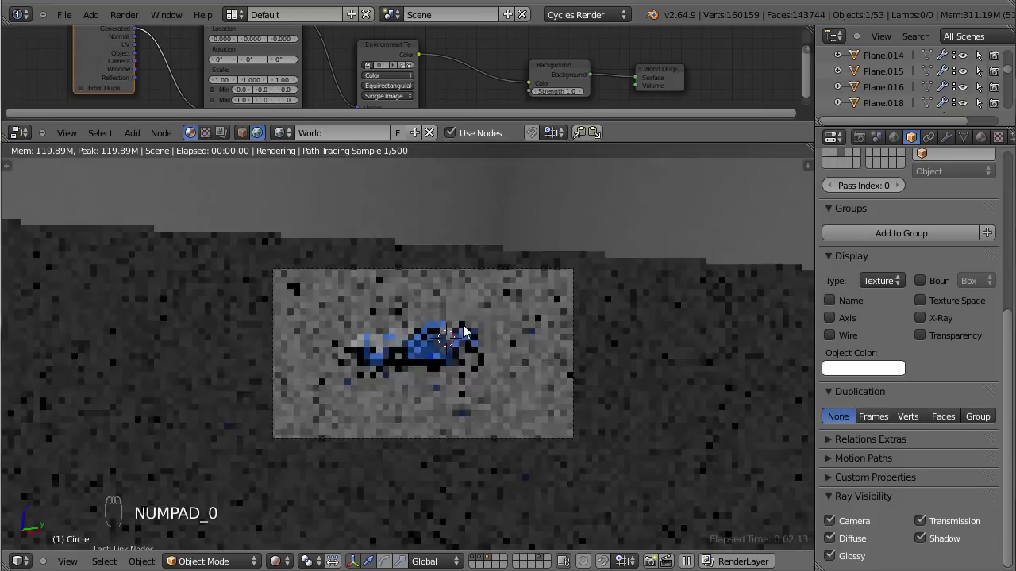
pyautogui.moveTo(468, 353); pyautogui.dragTo(488, 144)
pyautogui.moveTo(488, 145); pyautogui.dragTo(482, 292)
pyautogui.press('KP_1')
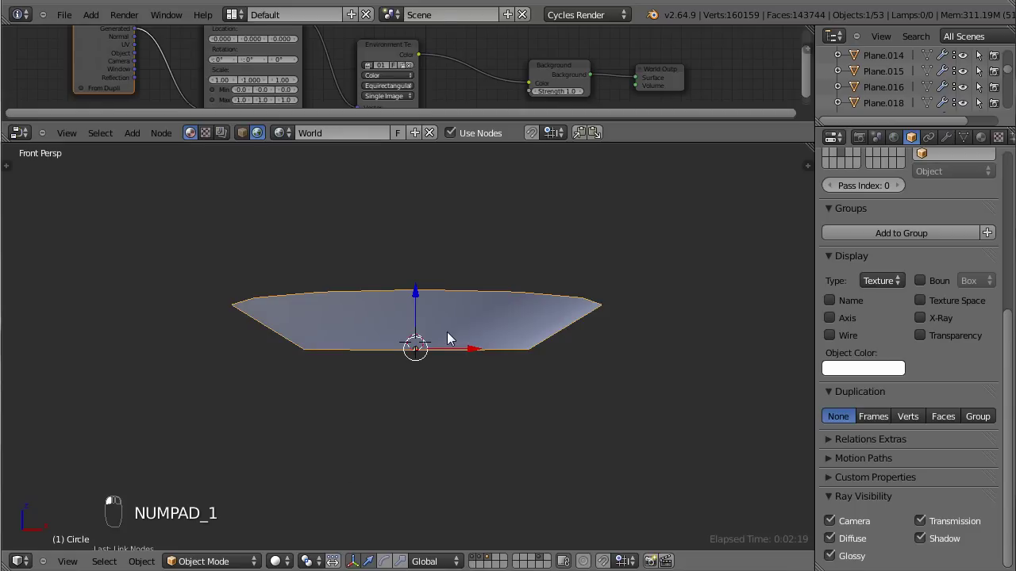
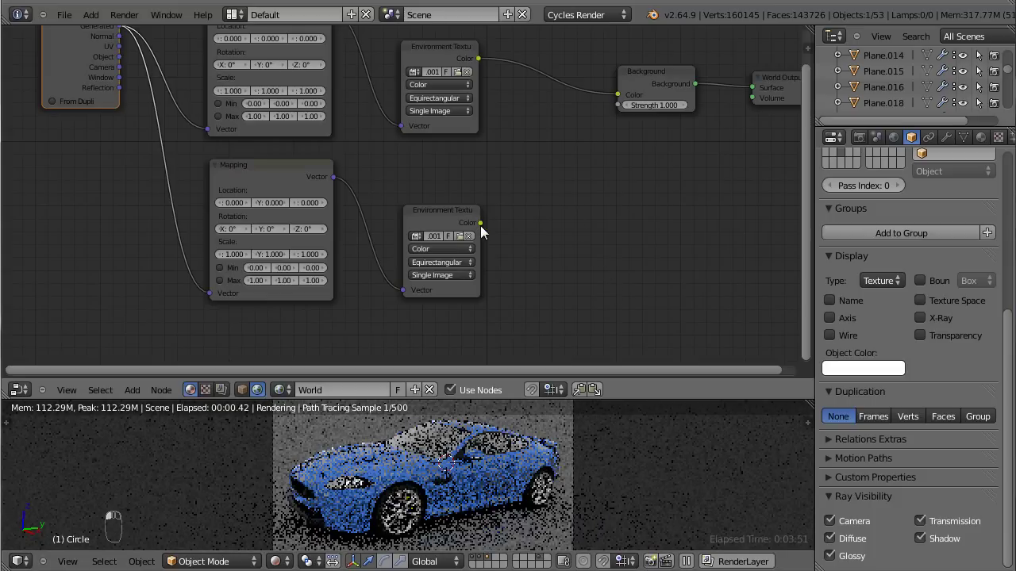
# Step: Connect the second Environment Texture's colour to the Background node and check the preview
pyautogui.click(610, 99)
pyautogui.click(602, 226)
pyautogui.press('KP_1')
pyautogui.moveTo(435, 484); pyautogui.dragTo(472, 411)
pyautogui.press('KP_5')
pyautogui.press('ctrl+Up')
pyautogui.moveTo(532, 369); pyautogui.dragTo(637, 313)
pyautogui.moveTo(634, 331); pyautogui.dragTo(500, 338)
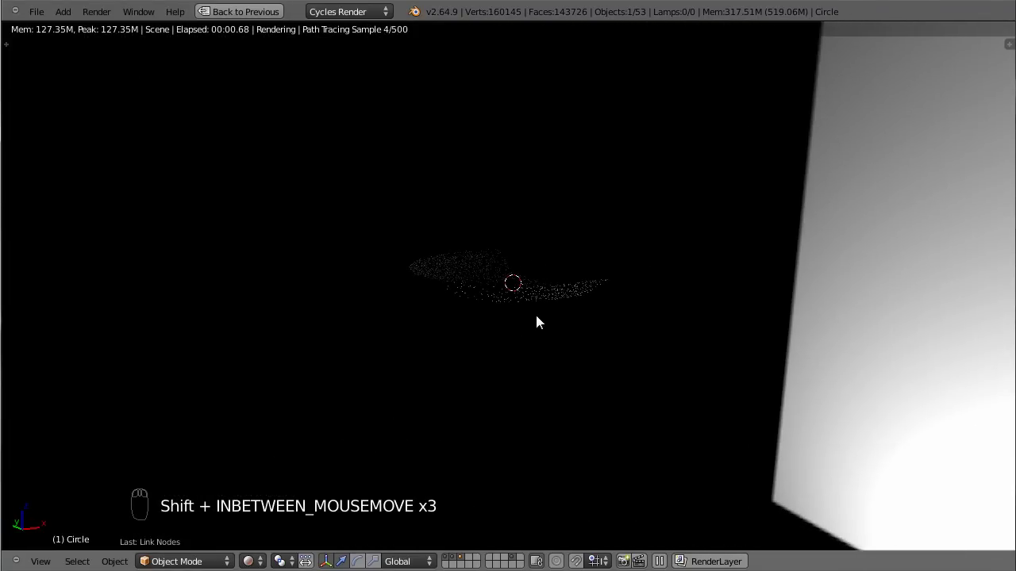
# Step: Inspect the car in an enlarged render preview, then restore the split layout with more preview room
pyautogui.press('KP_7')
pyautogui.click(549, 325)
pyautogui.moveTo(553, 325); pyautogui.dragTo(558, 328)
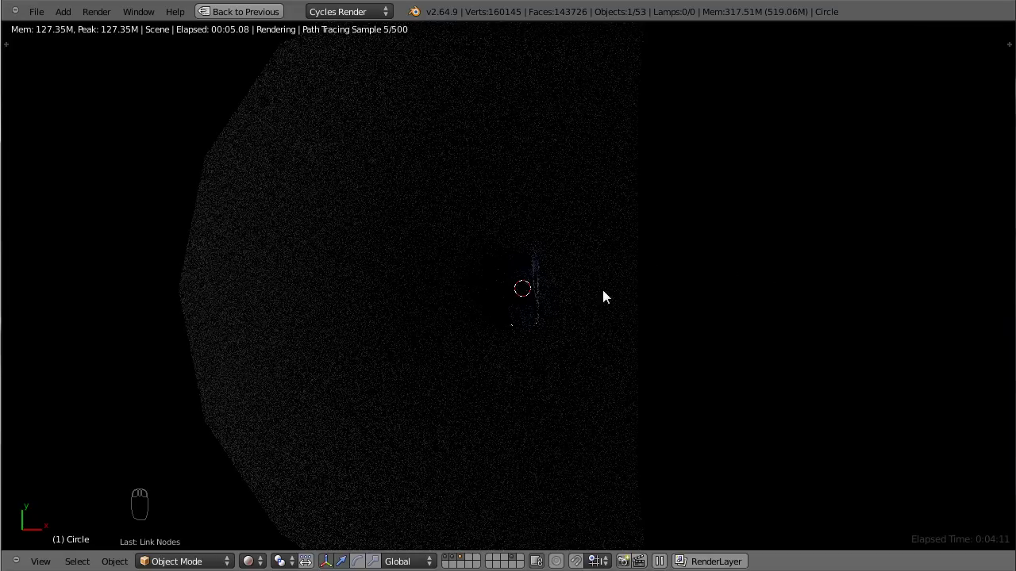
pyautogui.moveTo(566, 380); pyautogui.dragTo(564, 319)
pyautogui.press('KP_0')
pyautogui.press('ctrl+Down')
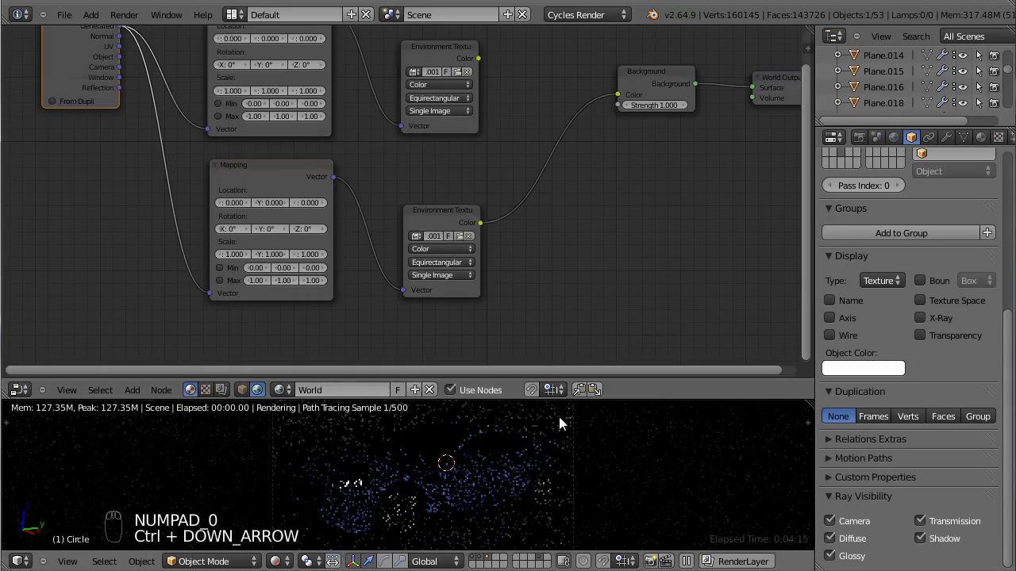
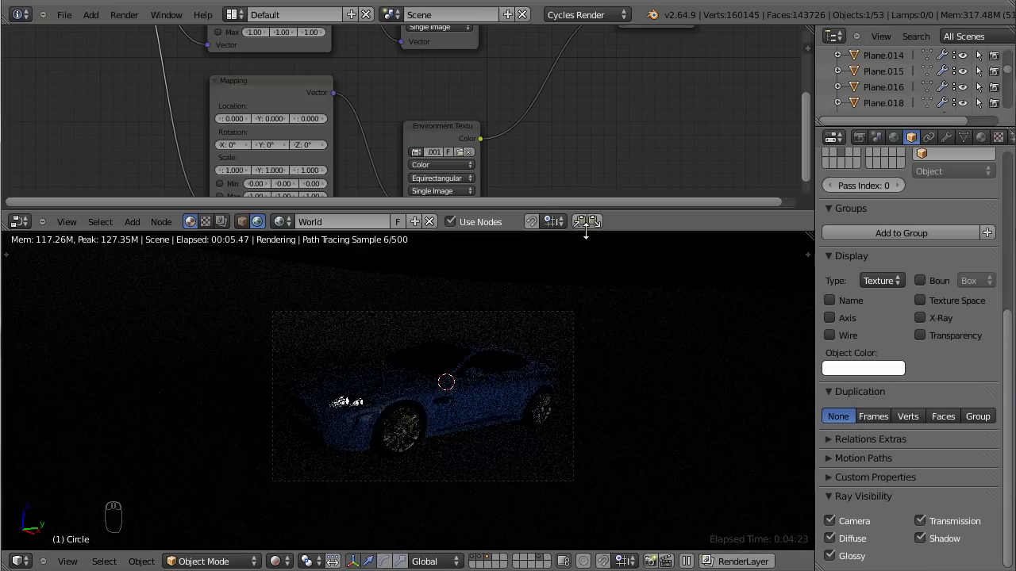
pyautogui.moveTo(358, 432); pyautogui.dragTo(520, 407)
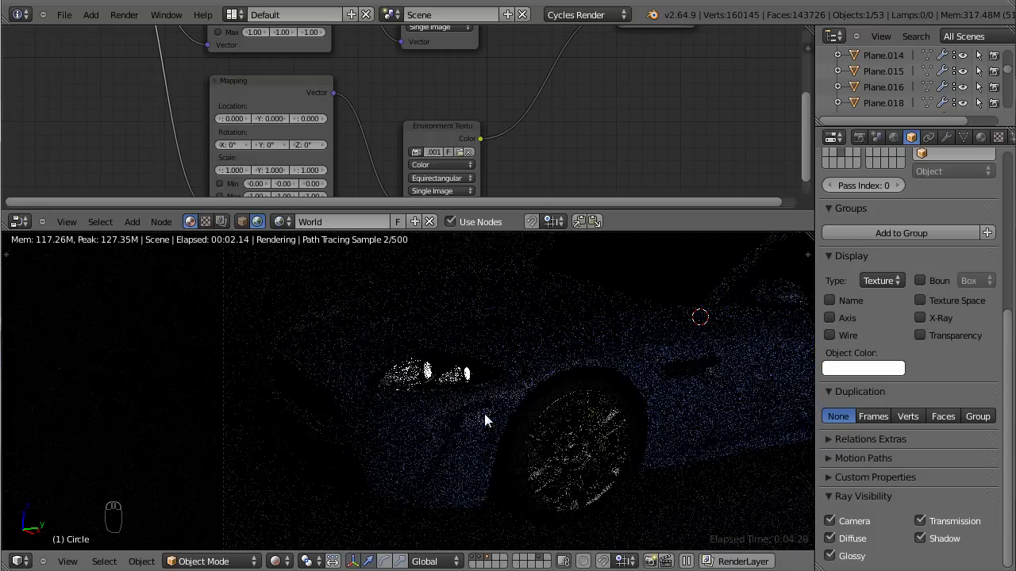
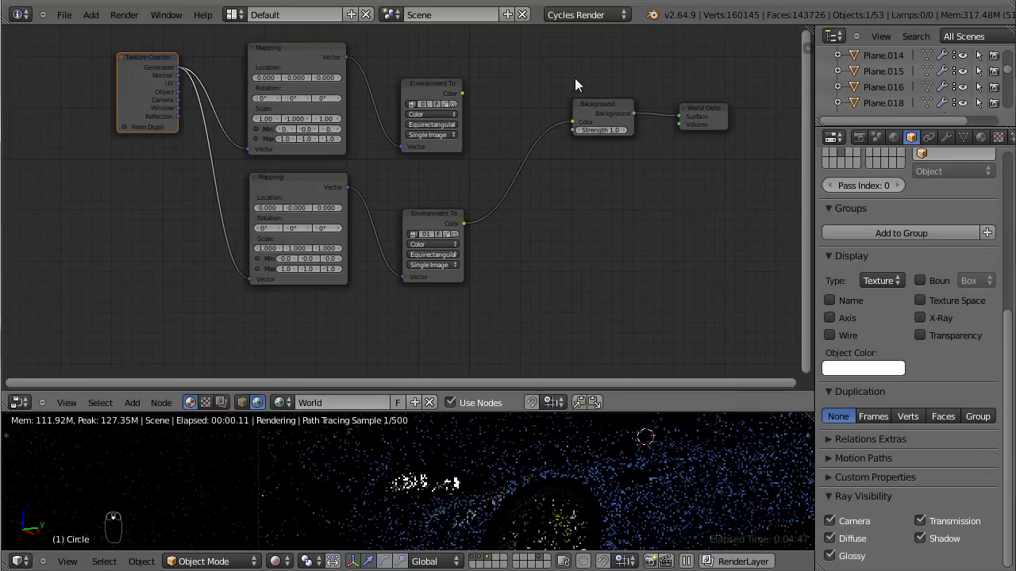
# Step: Raise the Background strength to 3.0 and rotate the second Mapping 90° around Z
pyautogui.moveTo(612, 116); pyautogui.dragTo(610, 145)
pyautogui.moveTo(608, 146); pyautogui.dragTo(591, 391)
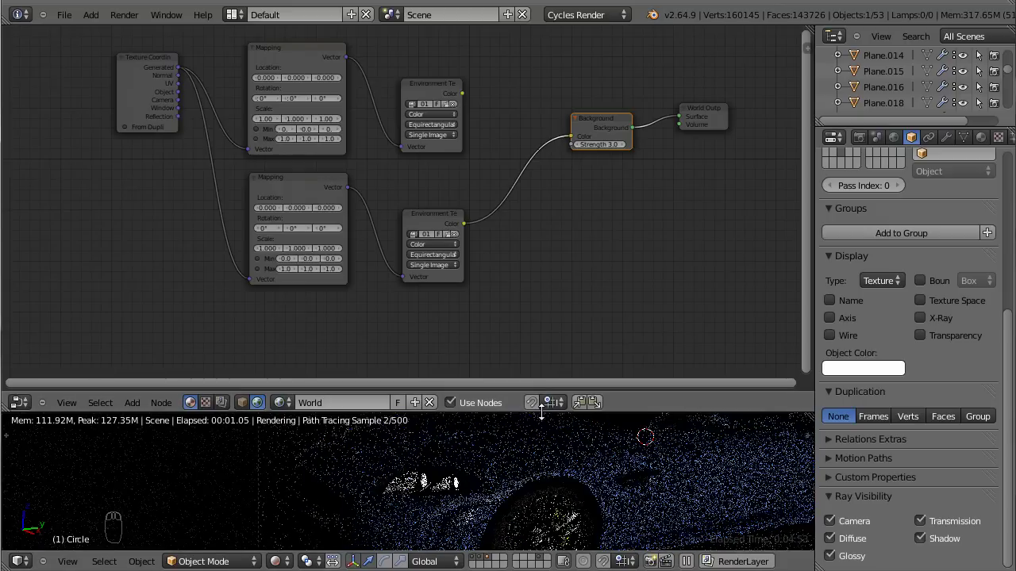
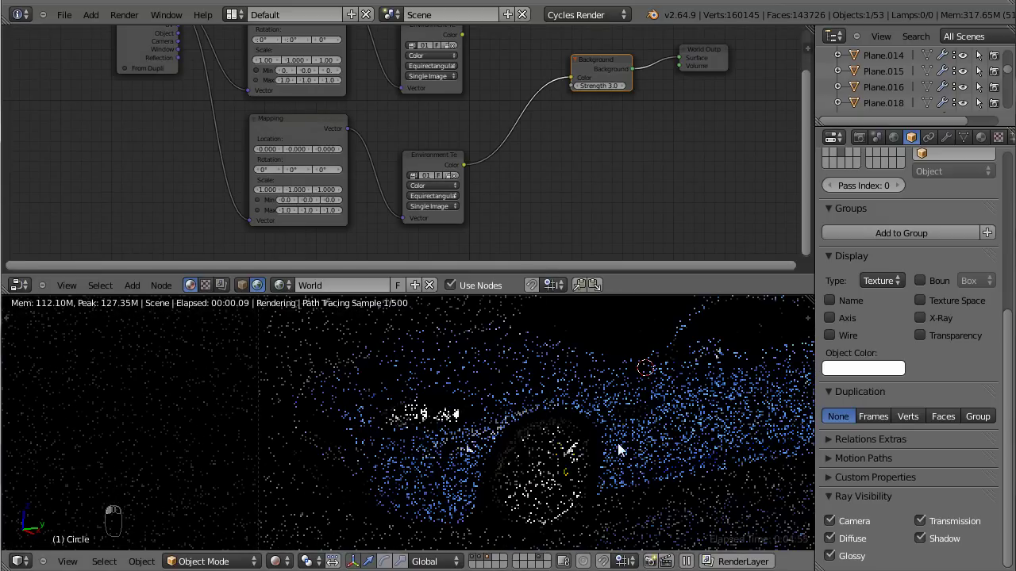
pyautogui.press('KP_1')
pyautogui.moveTo(558, 450); pyautogui.dragTo(606, 487)
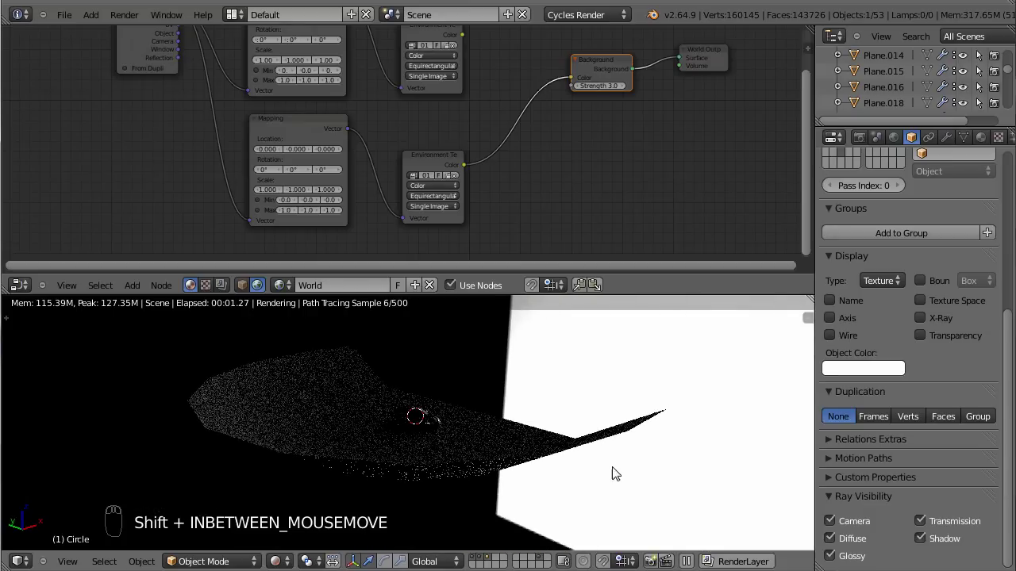
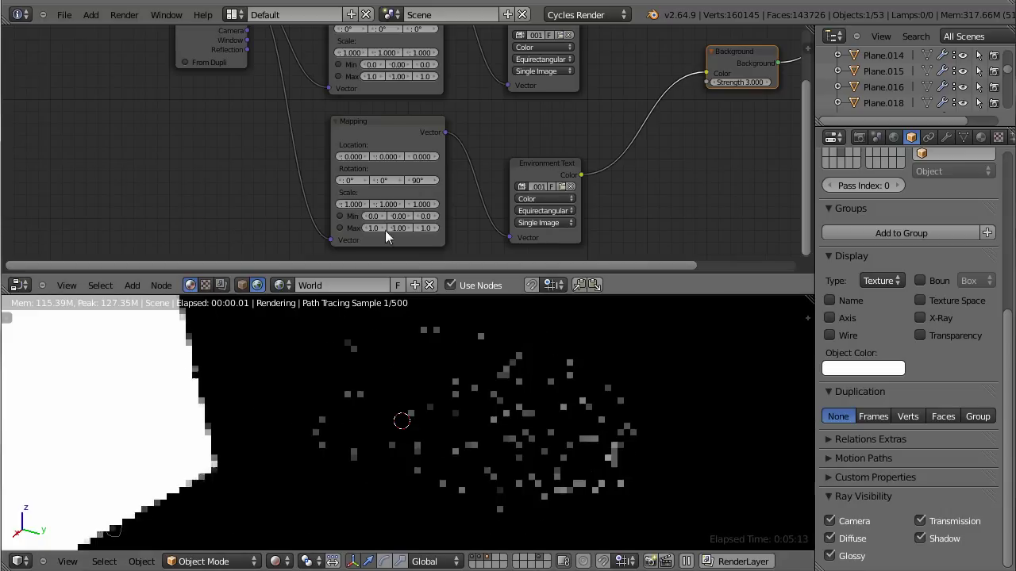
# Step: Zero the second Mapping's Z rotation and set Y to 60°, checking the rendered car
pyautogui.click(426, 183)
pyautogui.moveTo(389, 184); pyautogui.dragTo(521, 434)
pyautogui.press('KP_1')
pyautogui.moveTo(475, 447); pyautogui.dragTo(521, 410)
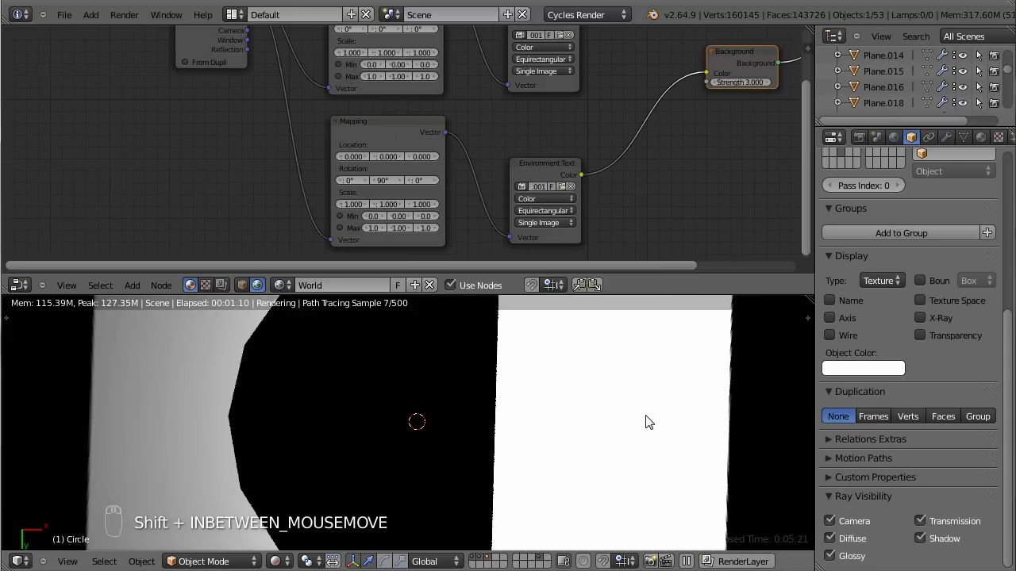
pyautogui.moveTo(479, 371); pyautogui.dragTo(576, 444)
pyautogui.press('KP_0')
pyautogui.moveTo(576, 443); pyautogui.dragTo(530, 338)
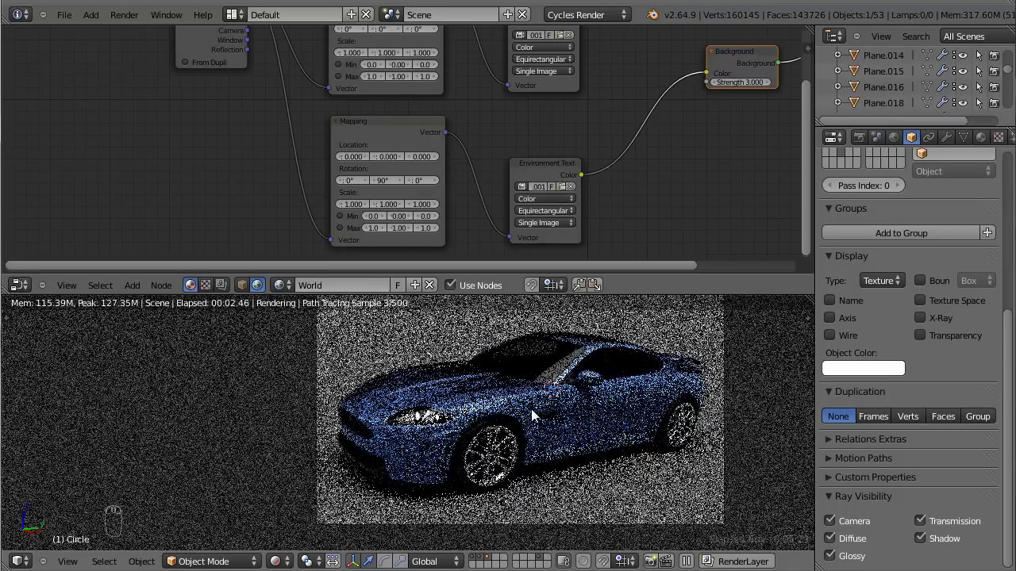
pyautogui.moveTo(401, 156); pyautogui.dragTo(391, 187)
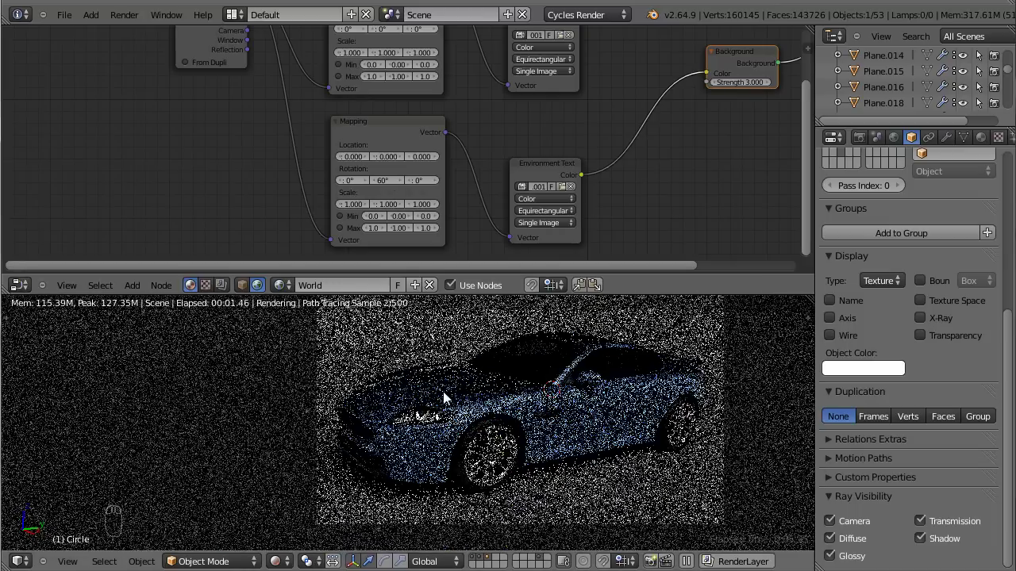
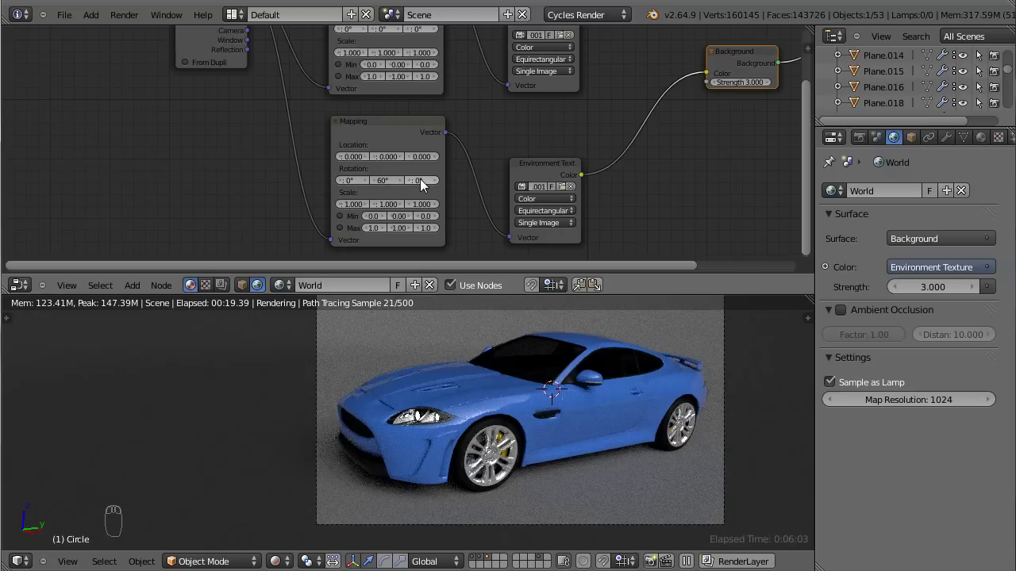
# Step: Adjust the second Mapping's rotation fields, keying in -30
pyautogui.moveTo(425, 186); pyautogui.dragTo(427, 183)
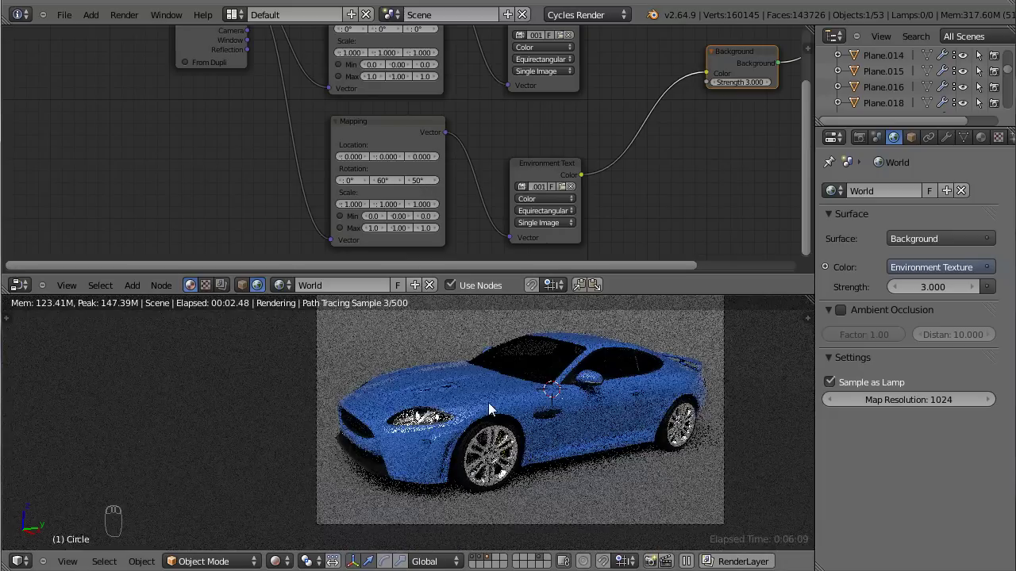
pyautogui.moveTo(419, 187); pyautogui.dragTo(419, 186)
pyautogui.press('KP_Subtract')
pyautogui.press('KP_3')
pyautogui.press('KP_0')
pyautogui.click(419, 187)
pyautogui.press('KP_Enter')
# Step: Inspect the car's reflections in the rendered preview from several viewpoints
pyautogui.middleClick(563, 434)
pyautogui.click(608, 480)
pyautogui.middleClick(634, 480)
pyautogui.click(625, 480)
pyautogui.middleClick(612, 472)
pyautogui.press('KP_5')
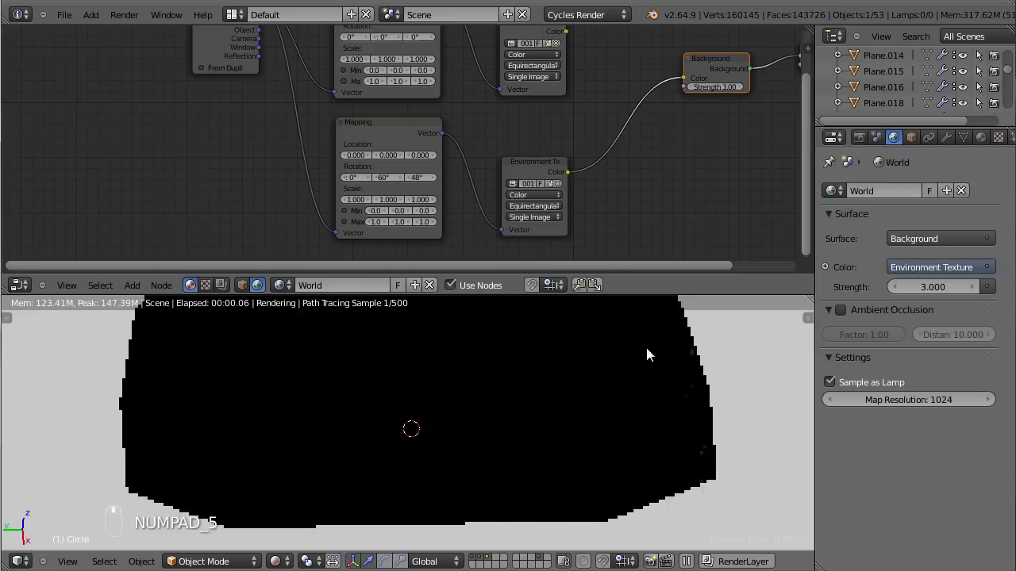
pyautogui.middleClick(585, 381)
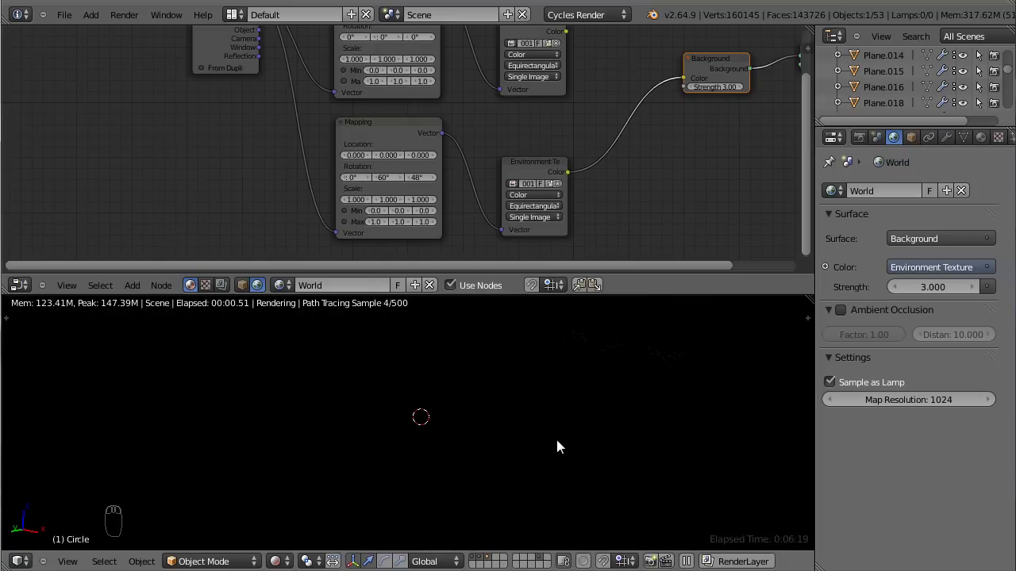
pyautogui.moveTo(461, 469); pyautogui.dragTo(549, 366)
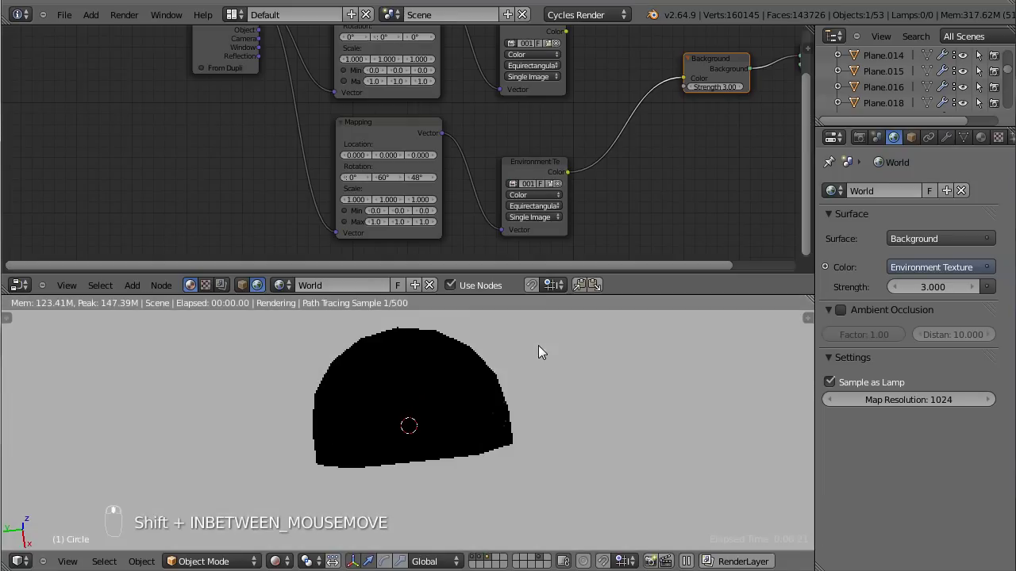
pyautogui.middleClick(503, 386)
pyautogui.press('KP_5')
pyautogui.moveTo(469, 394); pyautogui.dragTo(394, 442)
# Step: Settle the second Mapping at -60° on Y and -45° on Z after trying Z 30°
pyautogui.press('ctrl+KP_7')
pyautogui.moveTo(391, 445); pyautogui.dragTo(423, 184)
pyautogui.moveTo(422, 184); pyautogui.dragTo(418, 180)
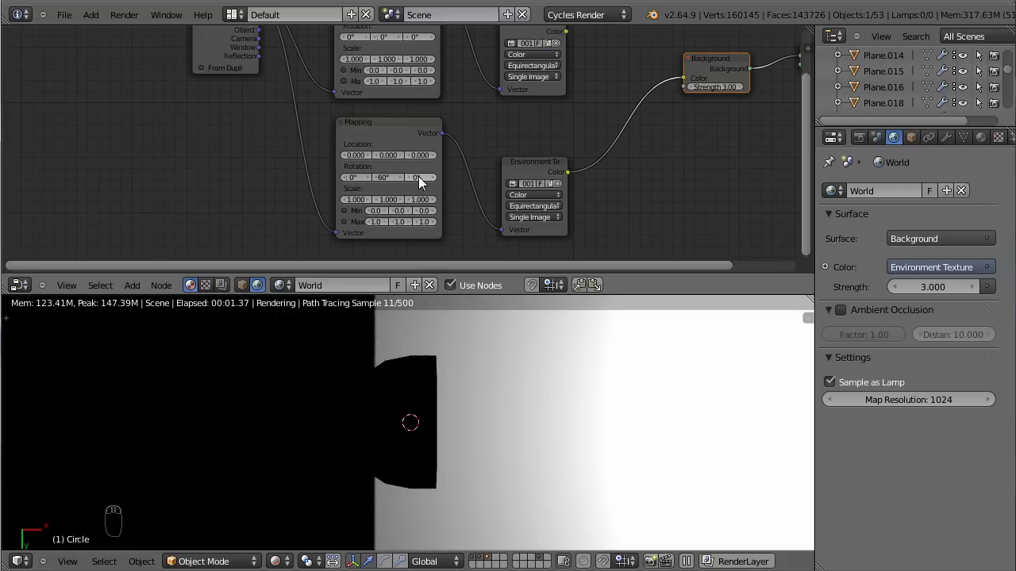
pyautogui.moveTo(423, 183); pyautogui.dragTo(422, 182)
pyautogui.moveTo(424, 181); pyautogui.dragTo(466, 404)
pyautogui.press('KP_0')
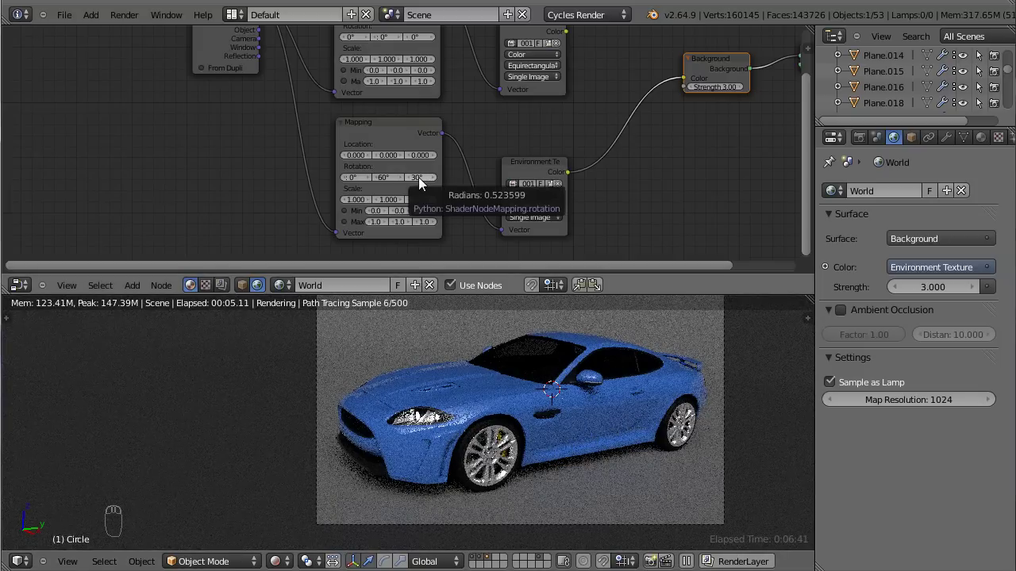
pyautogui.moveTo(423, 184); pyautogui.dragTo(422, 181)
pyautogui.middleClick(422, 181)
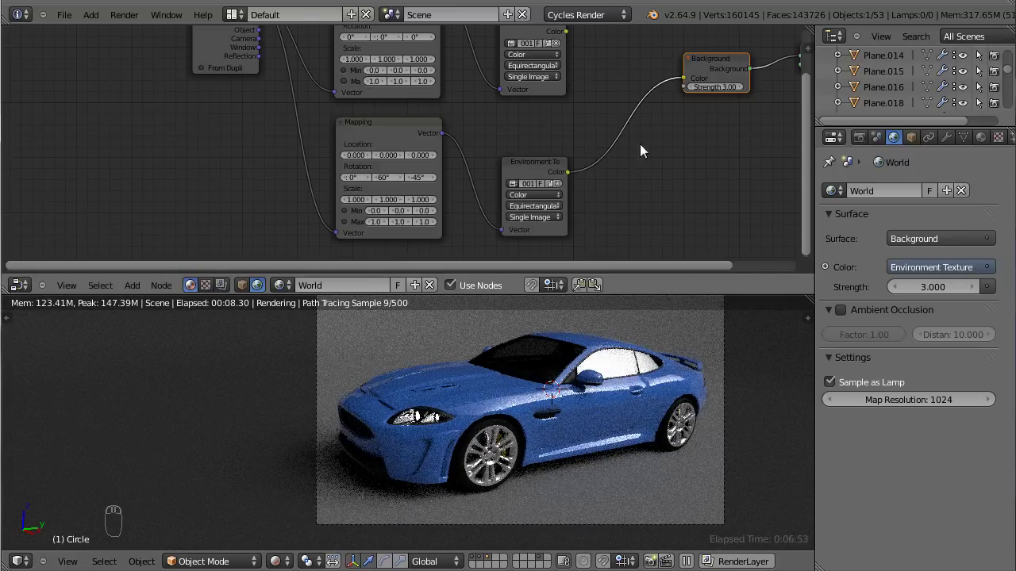
# Step: Rearrange the nodes and insert a MixRGB node set to Add before the Background
pyautogui.moveTo(662, 145); pyautogui.dragTo(265, 54)
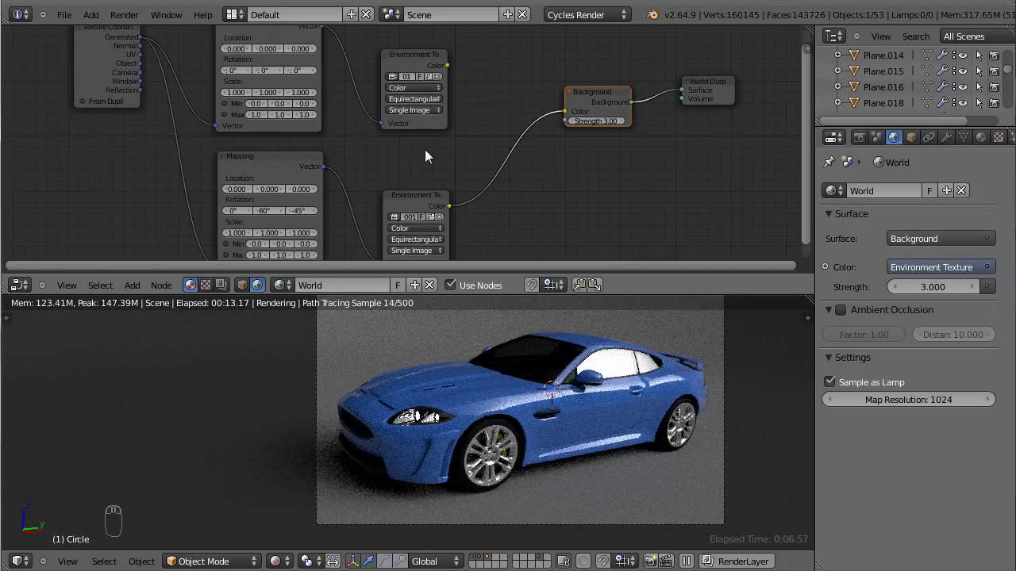
pyautogui.moveTo(842, 88); pyautogui.dragTo(560, 133)
pyautogui.press('shift+a')
pyautogui.moveTo(560, 133); pyautogui.dragTo(635, 201)
# Step: Plug both Environment Textures into the Add mix and feed its result to the Background colour
pyautogui.moveTo(662, 203); pyautogui.dragTo(542, 91)
pyautogui.moveTo(545, 92); pyautogui.dragTo(676, 107)
pyautogui.moveTo(670, 105); pyautogui.dragTo(599, 165)
pyautogui.moveTo(599, 165); pyautogui.dragTo(492, 170)
pyautogui.moveTo(492, 171); pyautogui.dragTo(451, 119)
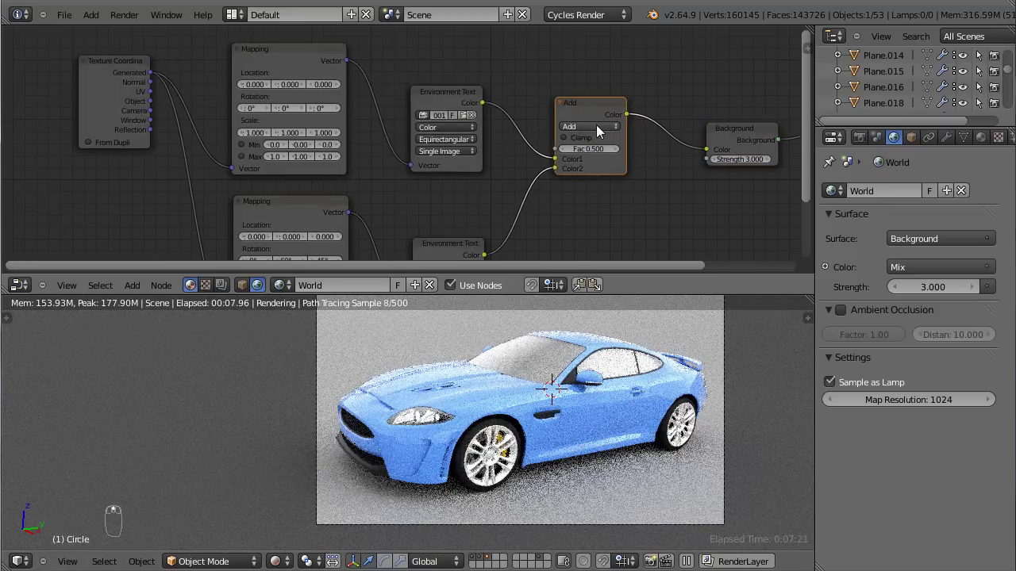
# Step: Drop the Add mix factor to 0, then raise it to 0.2 while watching the preview
pyautogui.moveTo(602, 131); pyautogui.dragTo(558, 174)
pyautogui.moveTo(556, 164); pyautogui.dragTo(532, 196)
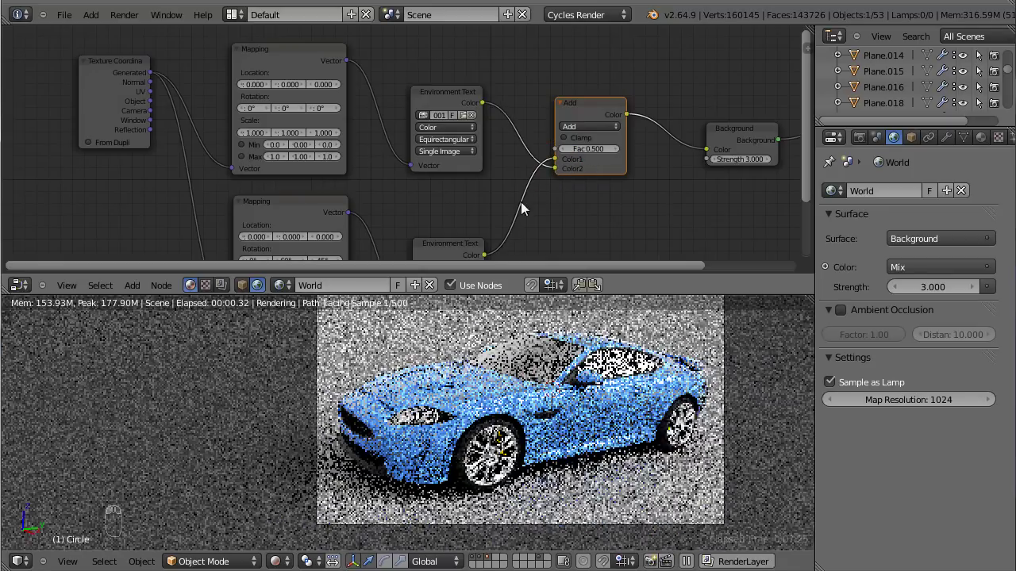
pyautogui.click(596, 153)
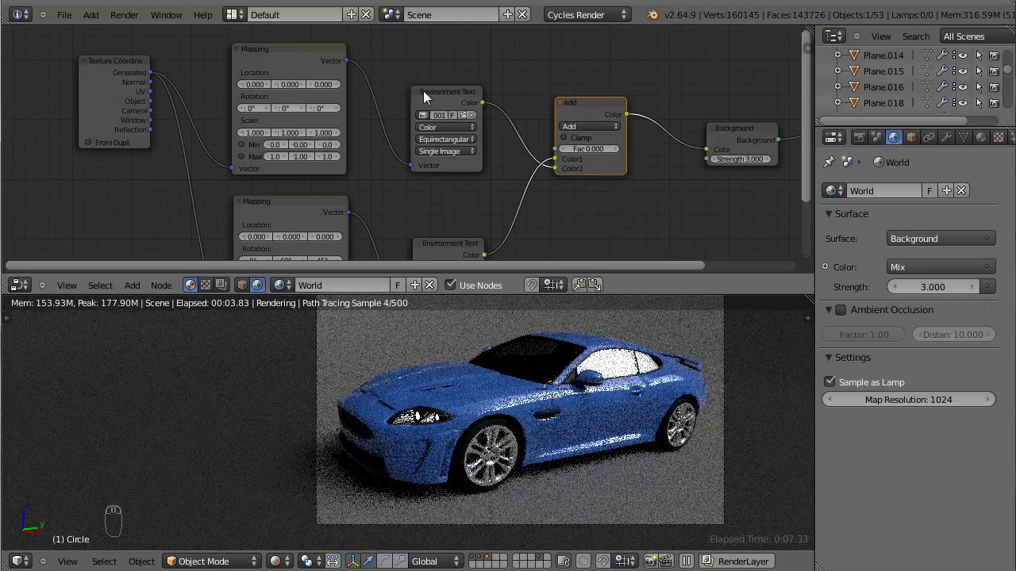
pyautogui.moveTo(457, 101); pyautogui.dragTo(572, 165)
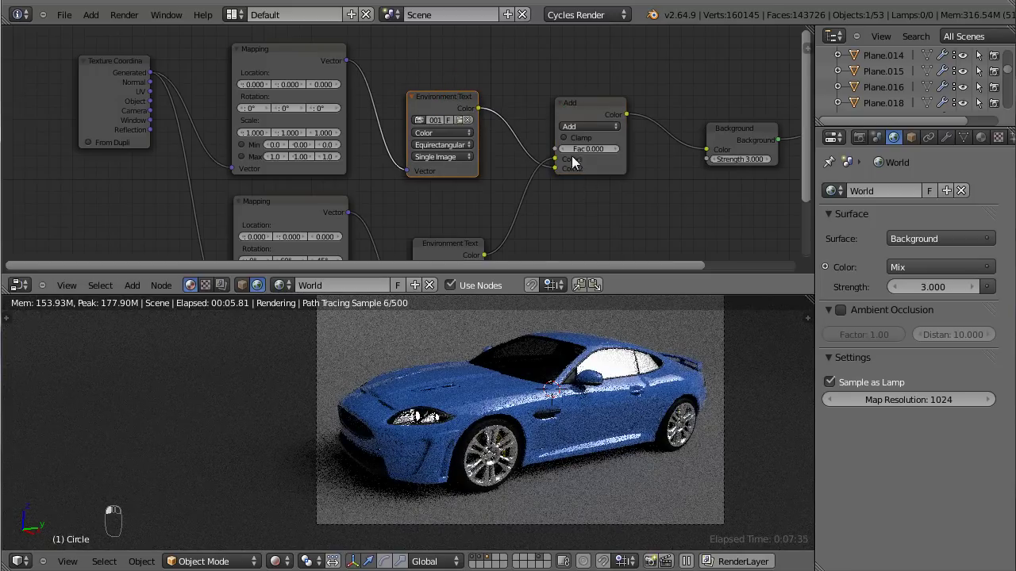
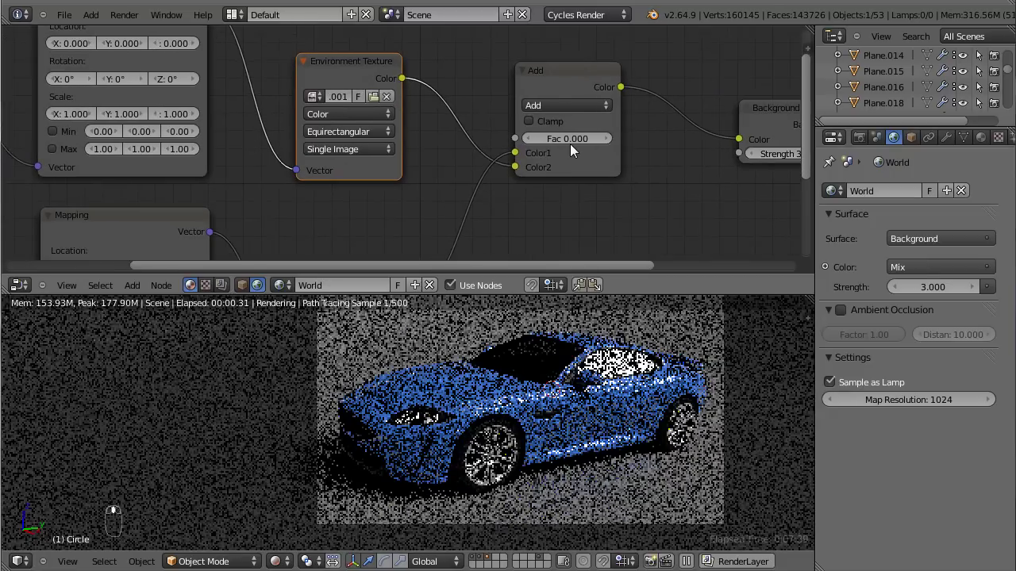
pyautogui.moveTo(576, 141); pyautogui.dragTo(576, 140)
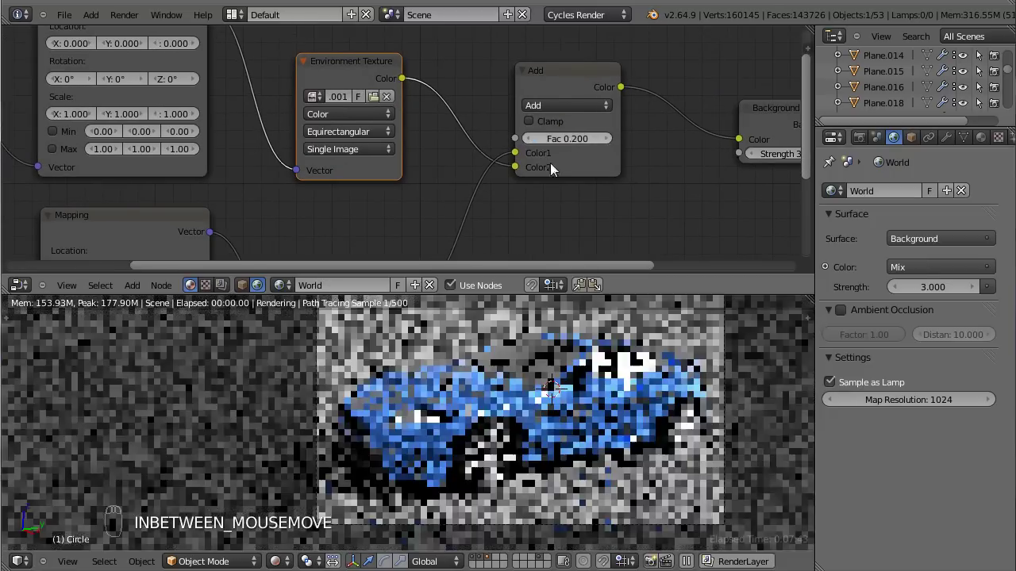
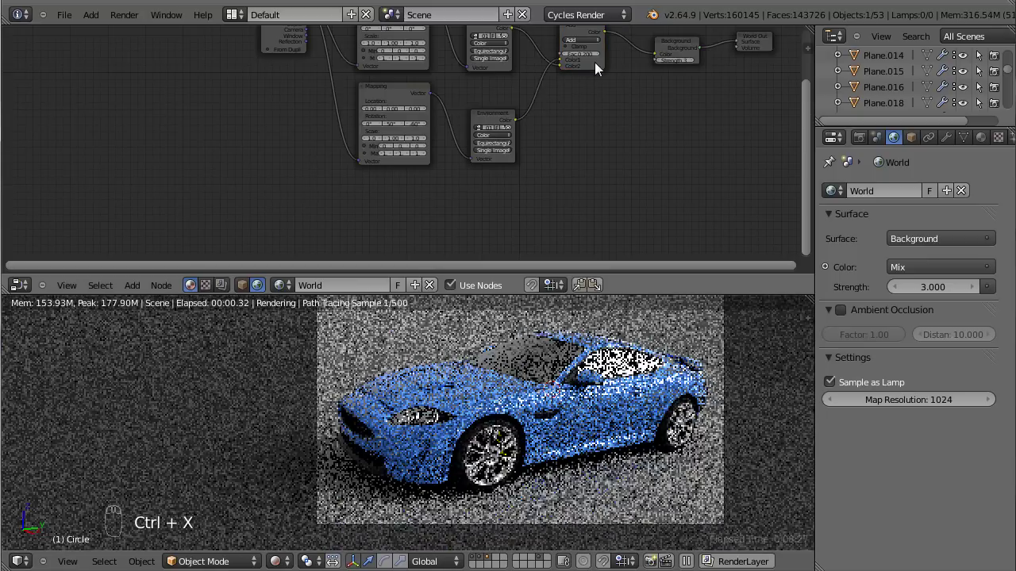
# Step: Duplicate the Mapping, Environment Texture and Add nodes as a third soft-box branch
pyautogui.moveTo(602, 68); pyautogui.dragTo(511, 145)
pyautogui.press('shift+d')
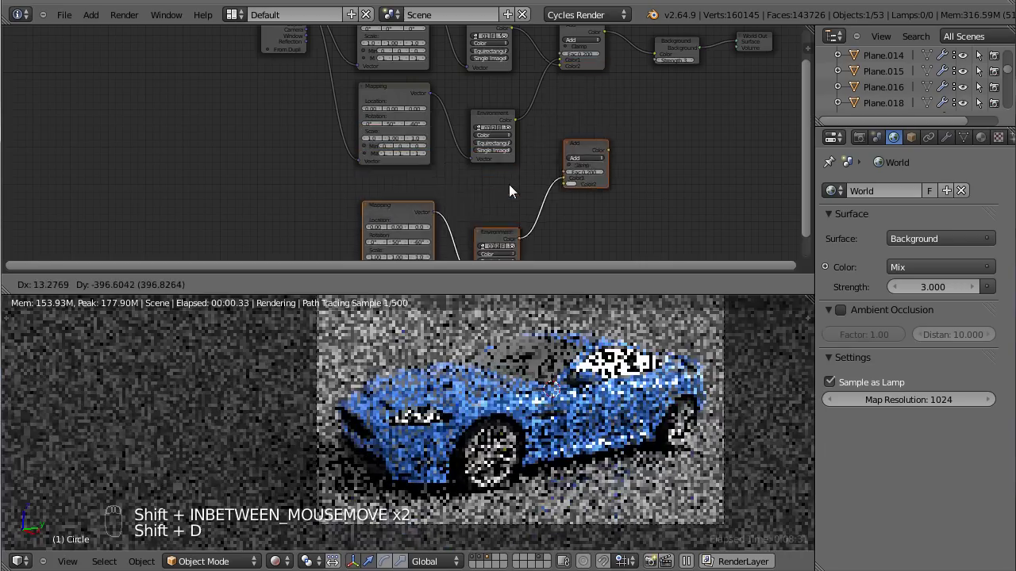
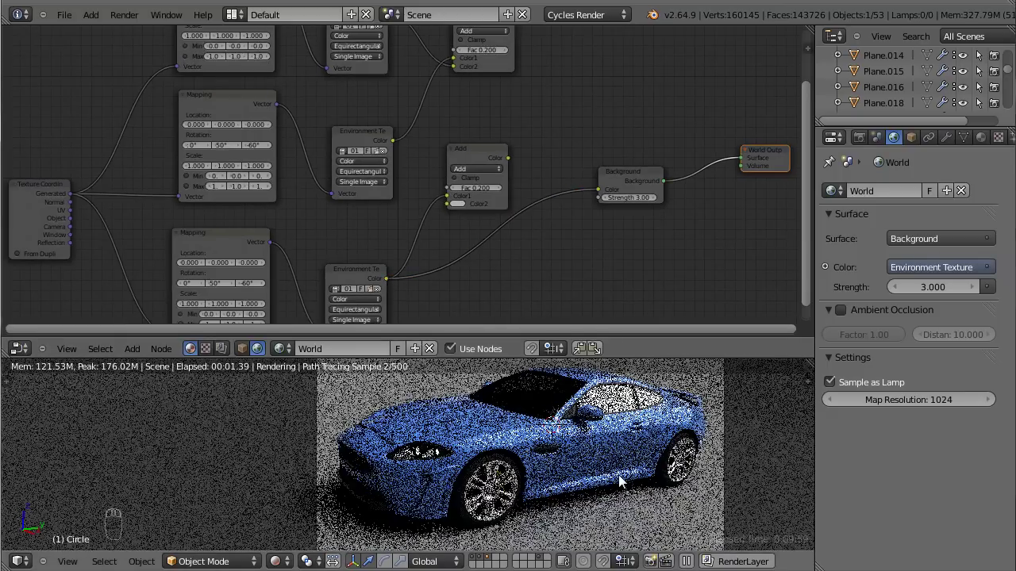
# Step: Roughly aim the third soft box at -75° tilt and -80° spin, checking its light in the preview
pyautogui.moveTo(432, 291); pyautogui.dragTo(316, 76)
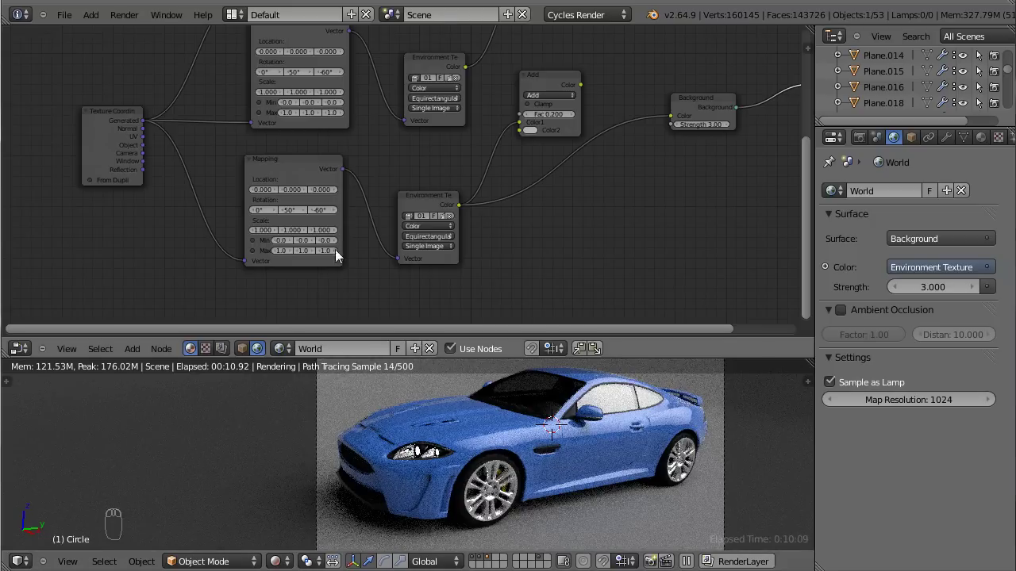
pyautogui.moveTo(334, 224); pyautogui.dragTo(332, 216)
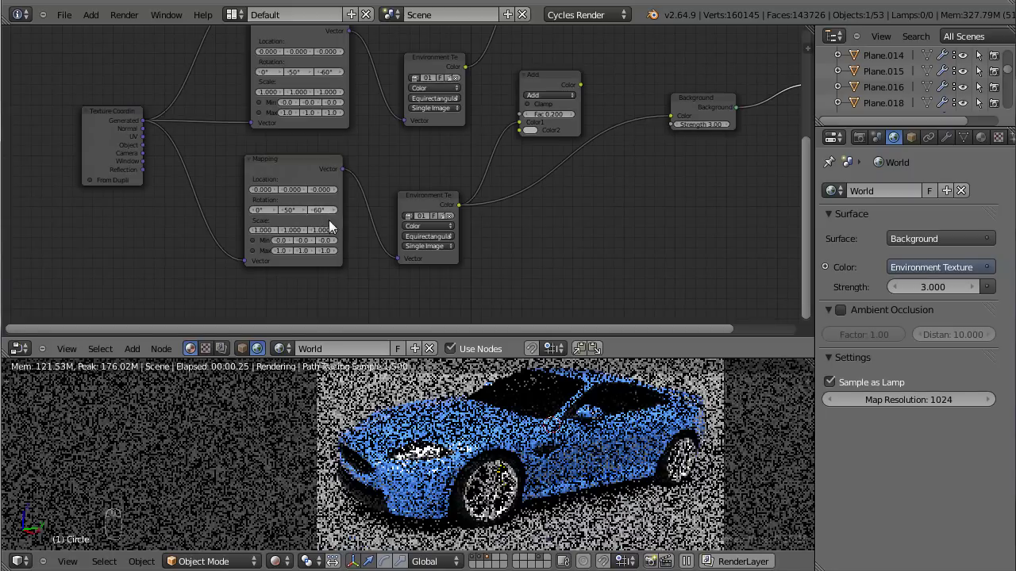
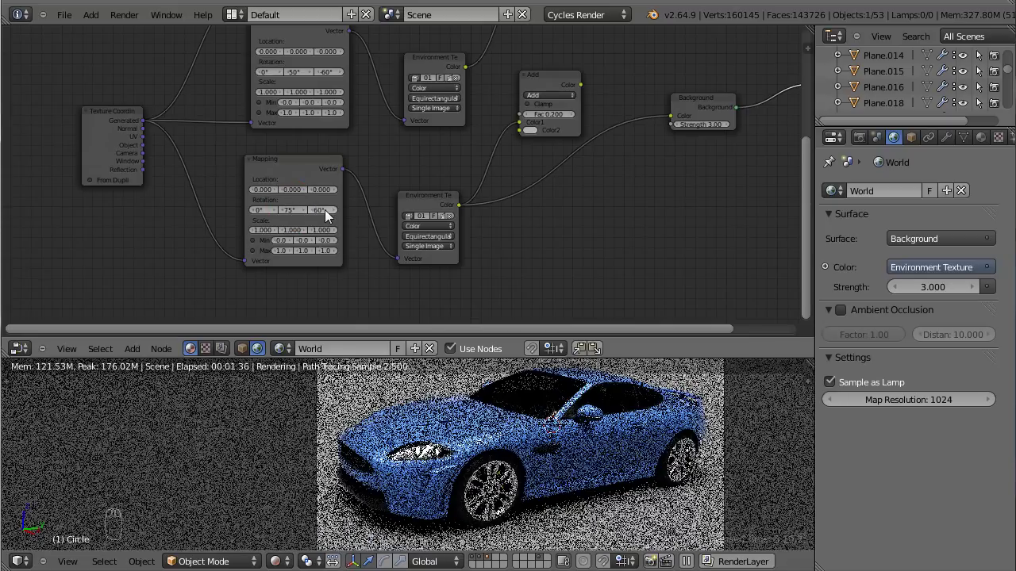
pyautogui.moveTo(330, 217); pyautogui.dragTo(328, 214)
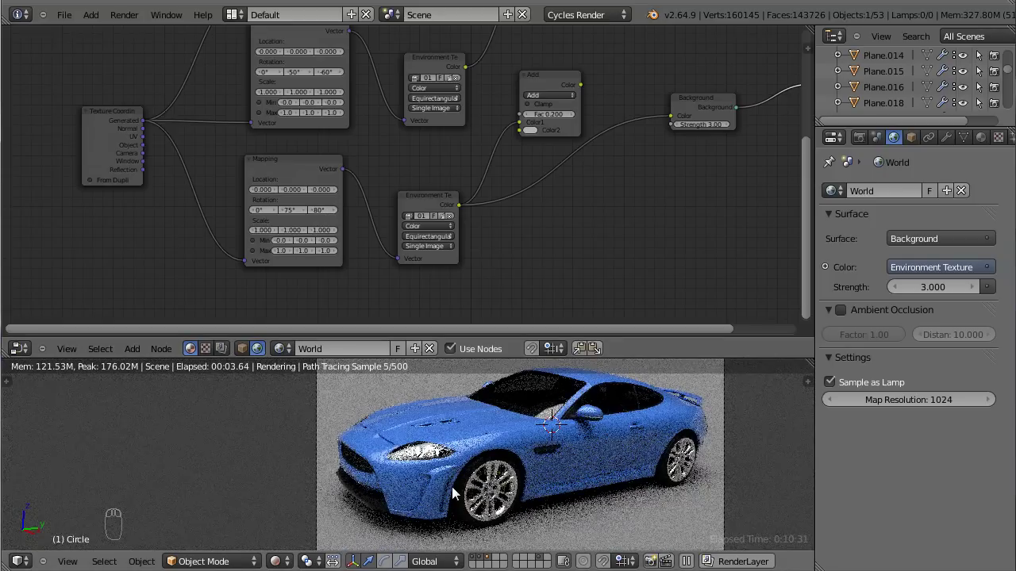
pyautogui.moveTo(613, 476); pyautogui.dragTo(378, 401)
pyautogui.press('KP_5')
pyautogui.press('KP_5')
pyautogui.middleClick(407, 436)
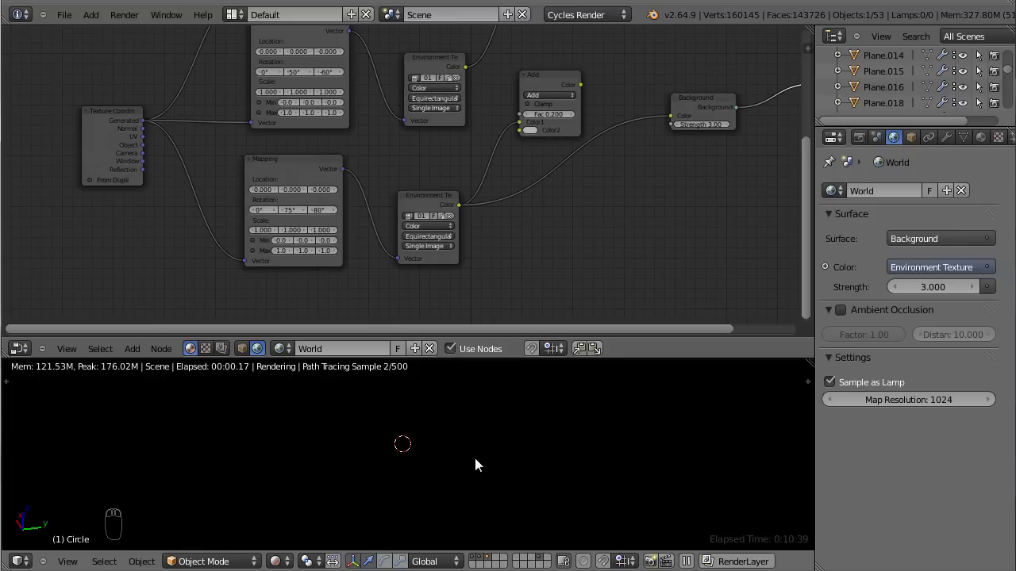
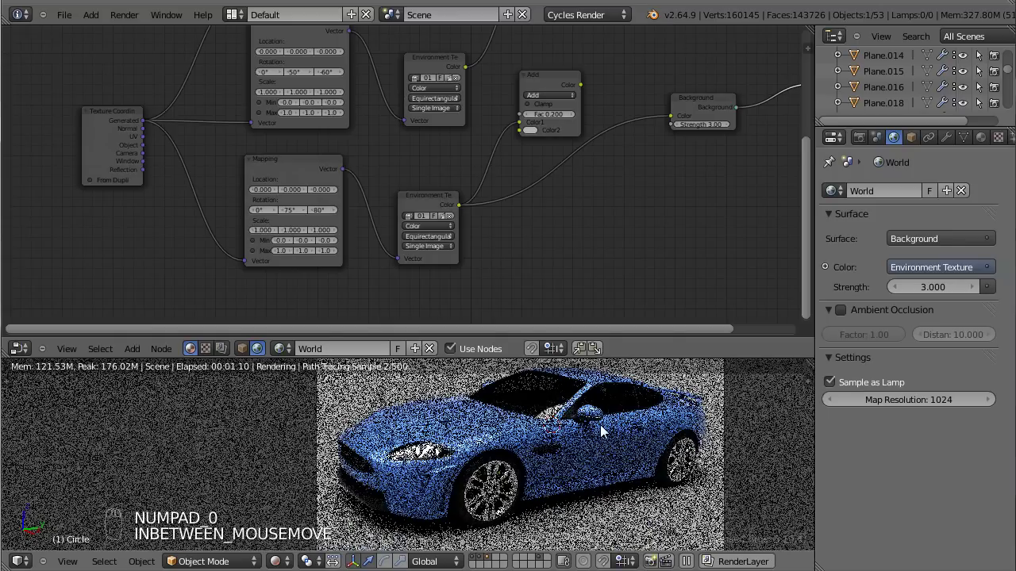
pyautogui.moveTo(547, 461); pyautogui.dragTo(538, 418)
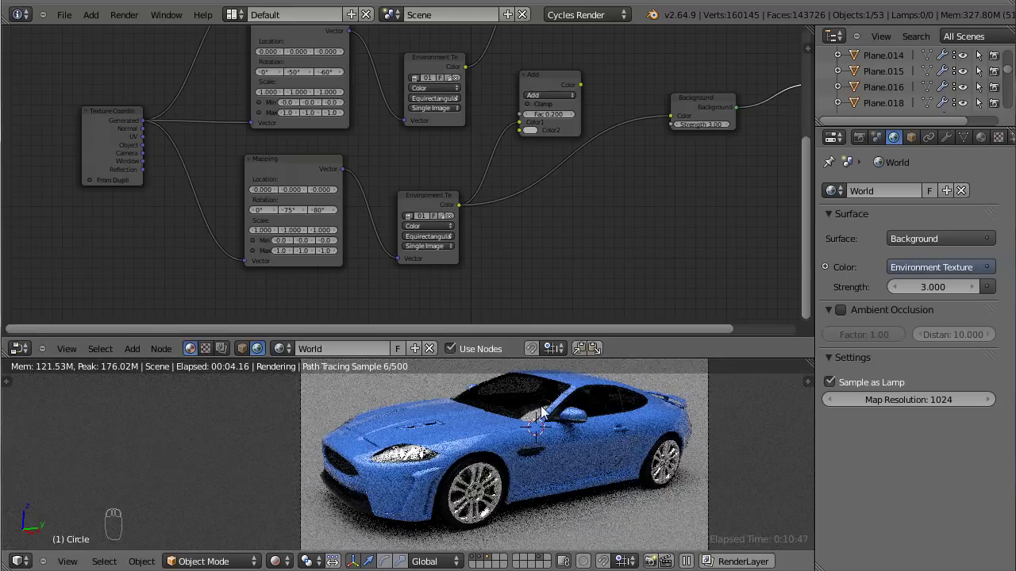
# Step: Refine the third Mapping to -90° spin on Z and -120° tilt on Y
pyautogui.moveTo(330, 218); pyautogui.dragTo(327, 198)
pyautogui.middleClick(328, 198)
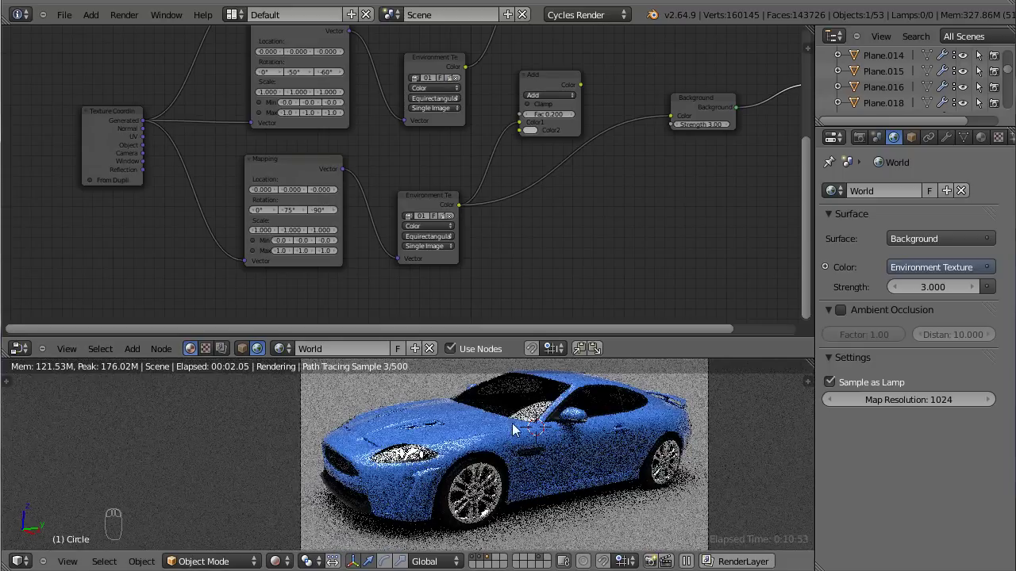
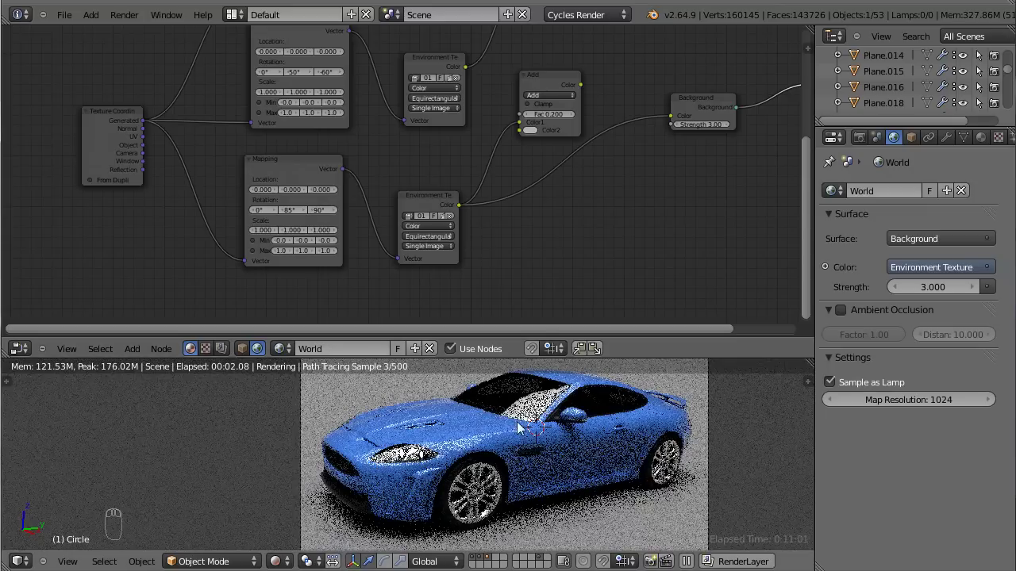
pyautogui.moveTo(327, 212); pyautogui.dragTo(312, 215)
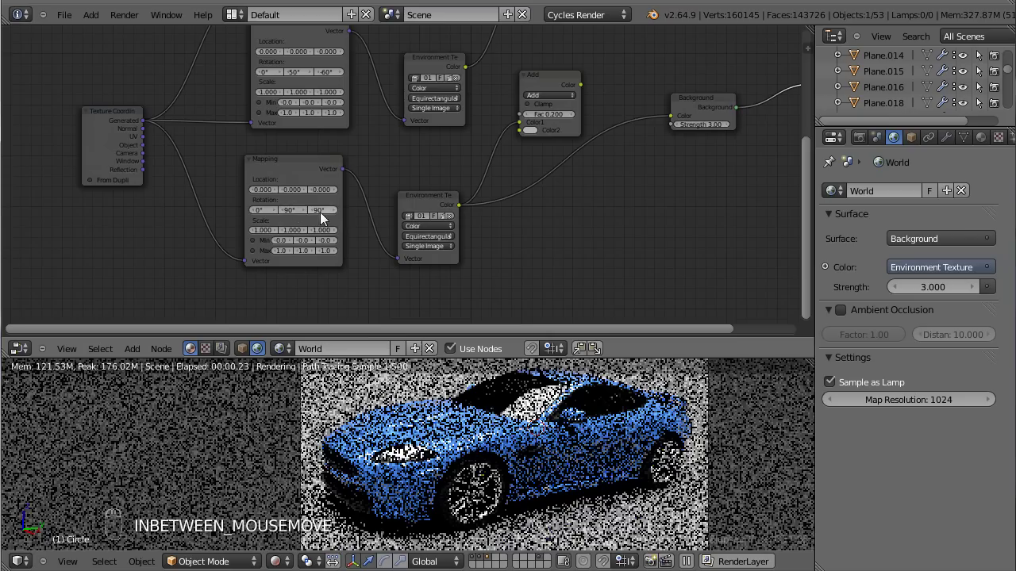
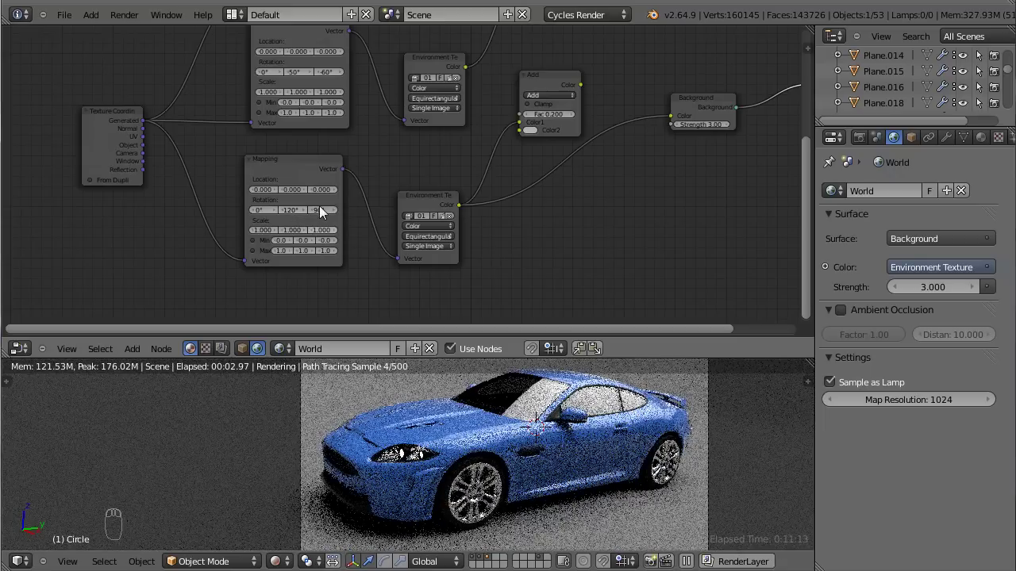
pyautogui.moveTo(484, 455); pyautogui.dragTo(457, 399)
# Step: Reset the third Mapping's Rotation Z spin to 0° and check the rendered preview
pyautogui.press('KP_1')
pyautogui.press('KP_7')
pyautogui.press('ctrl+KP_7')
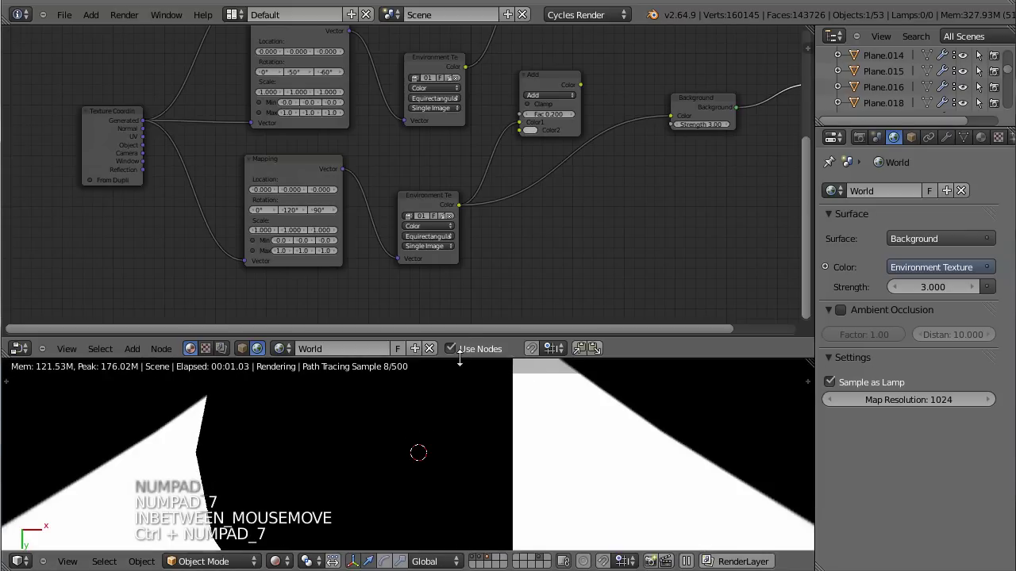
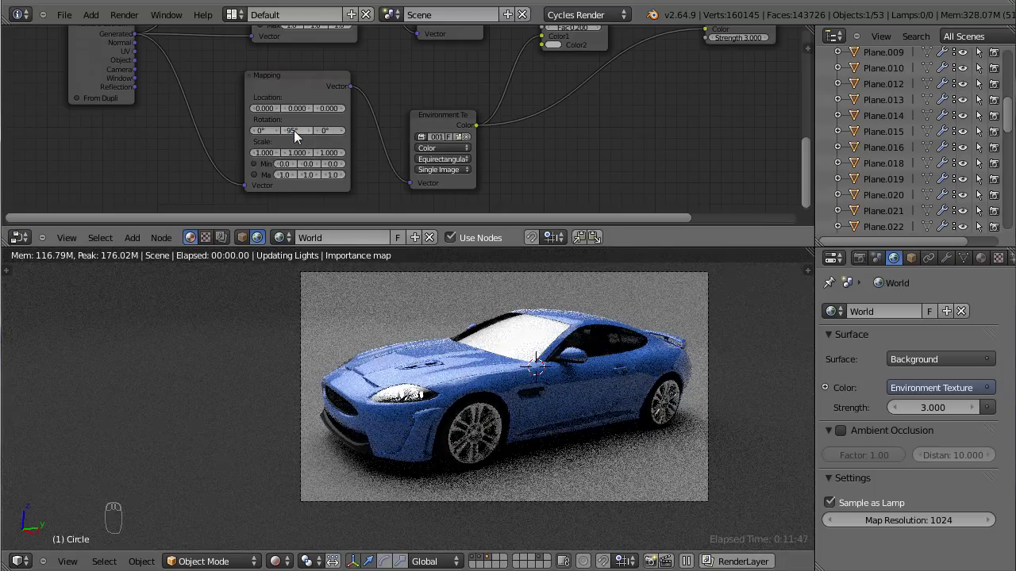
# Step: Drag the third Mapping's Rotation Y tilt to -95° and then to -100°
pyautogui.moveTo(302, 135); pyautogui.dragTo(318, 149)
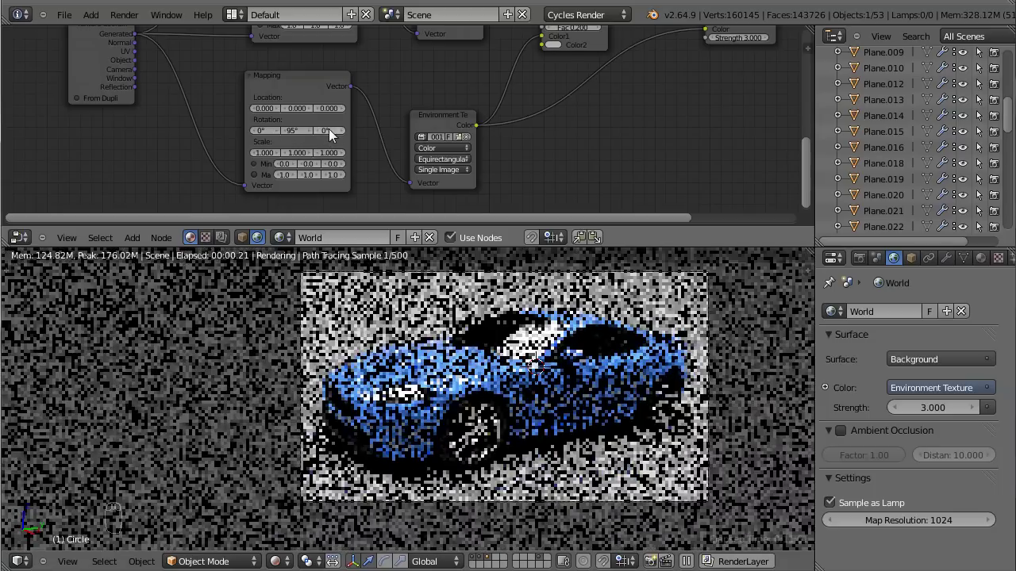
pyautogui.moveTo(302, 136); pyautogui.dragTo(301, 133)
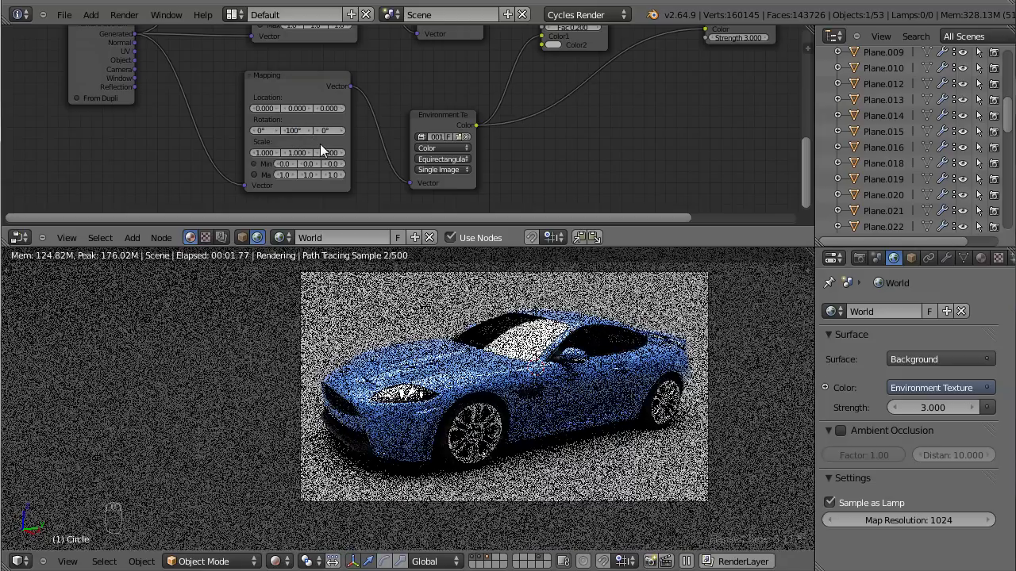
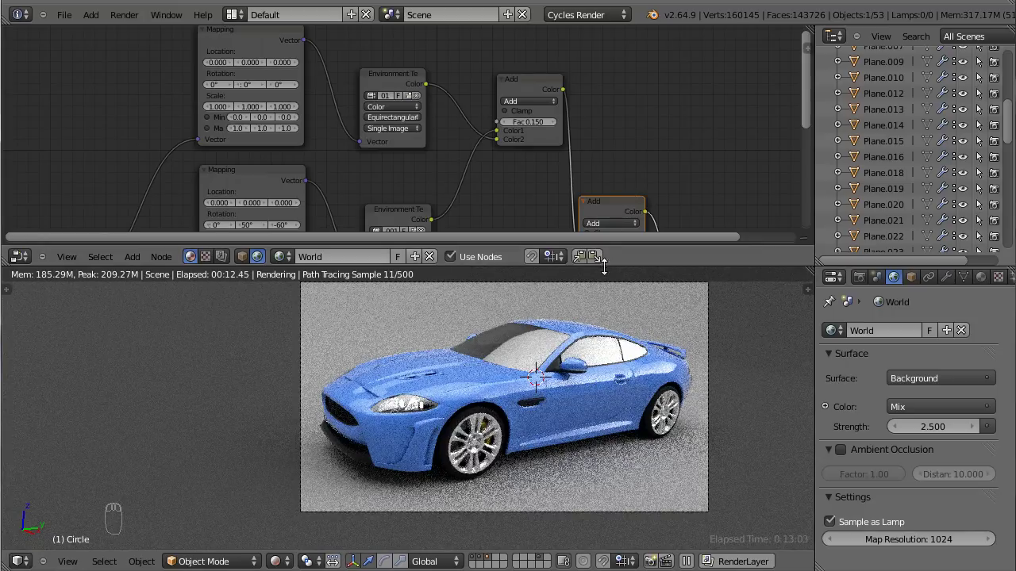
# Step: Enlarge the node editor and frame the whole world node tree with its three environment textures
pyautogui.middleClick(573, 196)
pyautogui.moveTo(562, 155); pyautogui.dragTo(479, 306)
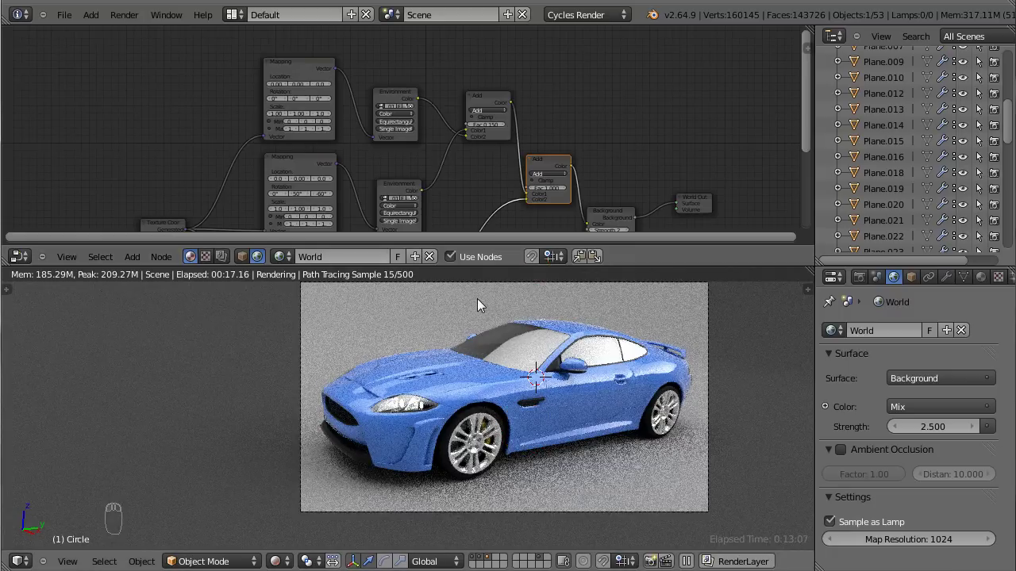
pyautogui.middleClick(474, 206)
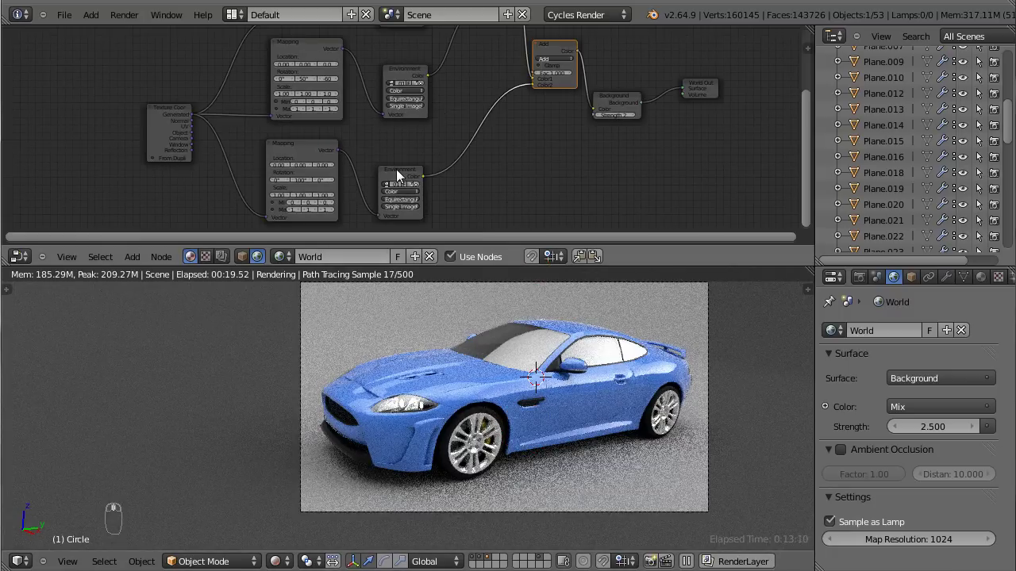
pyautogui.moveTo(413, 170); pyautogui.dragTo(491, 268)
pyautogui.moveTo(427, 174); pyautogui.dragTo(484, 277)
pyautogui.moveTo(484, 275); pyautogui.dragTo(521, 249)
# Step: Duplicate a mix node as Multiply and wire the third environment texture through it
pyautogui.press('shift+d')
pyautogui.moveTo(531, 257); pyautogui.dragTo(583, 202)
pyautogui.moveTo(583, 202); pyautogui.dragTo(584, 226)
pyautogui.moveTo(579, 175); pyautogui.dragTo(405, 211)
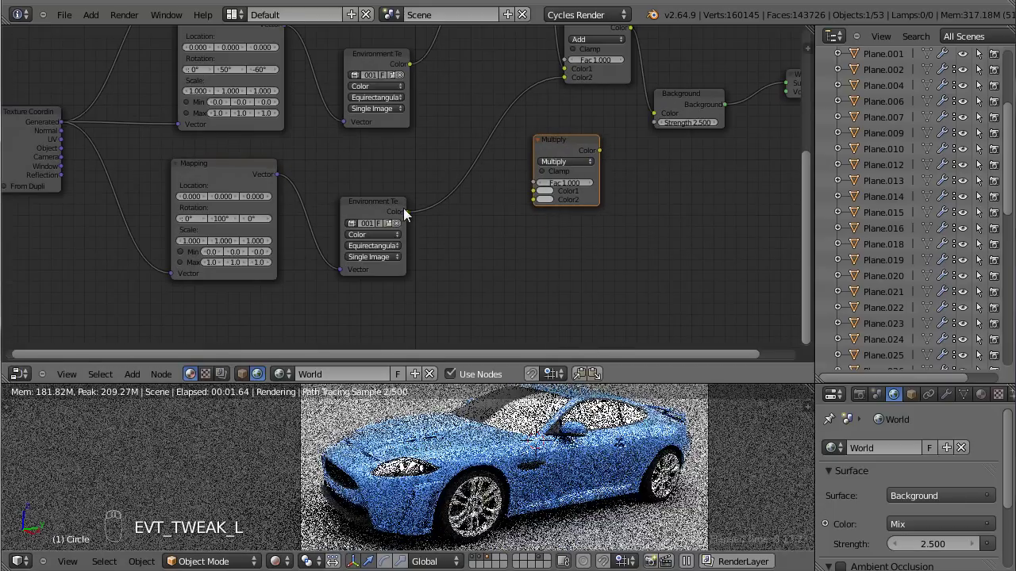
pyautogui.click(411, 216)
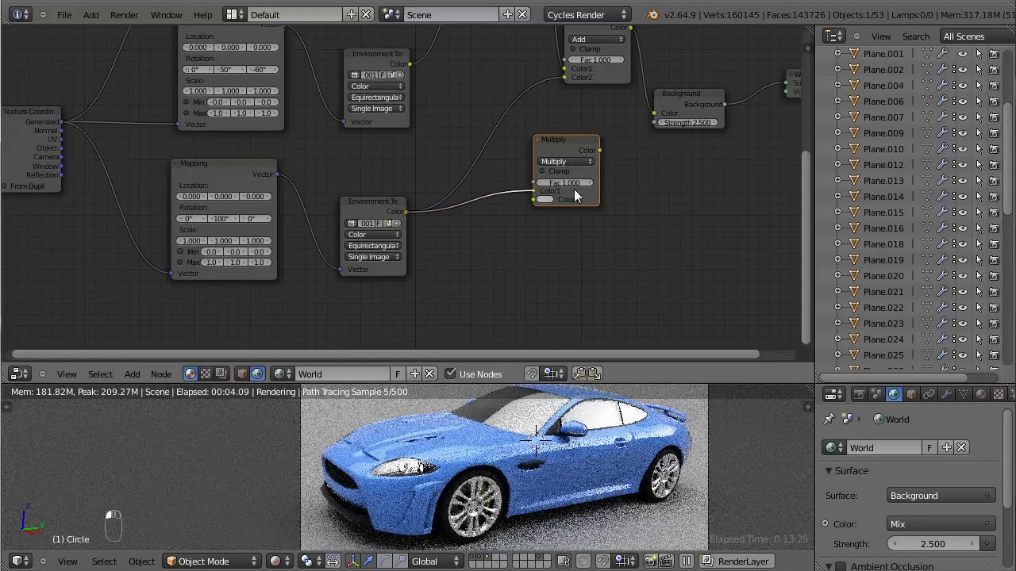
pyautogui.moveTo(551, 142); pyautogui.dragTo(500, 188)
pyautogui.middleClick(500, 188)
pyautogui.moveTo(583, 150); pyautogui.dragTo(596, 200)
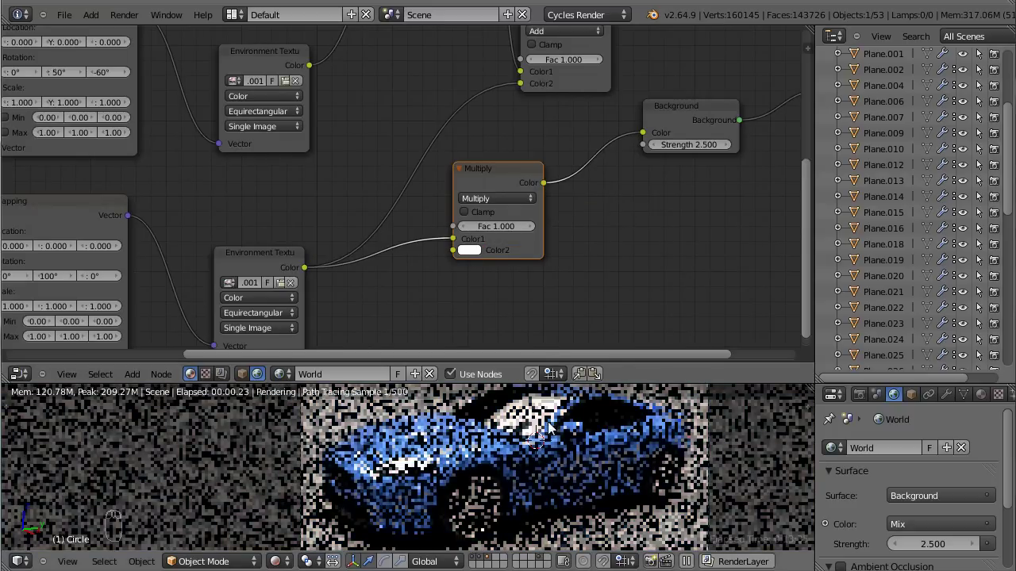
# Step: Test a red tint on the lower soft box, then settle on a pale warm white
pyautogui.moveTo(514, 146); pyautogui.dragTo(588, 267)
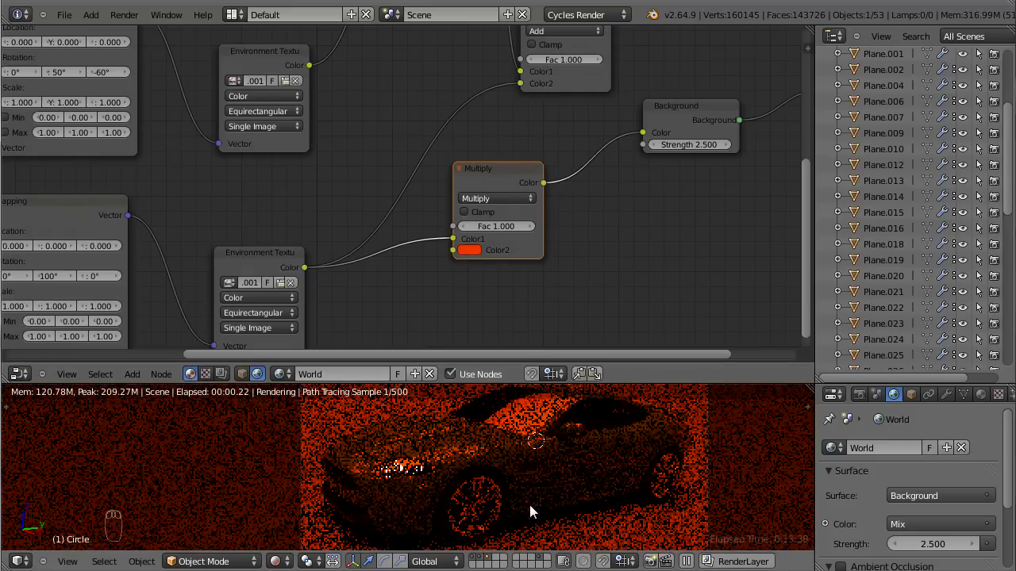
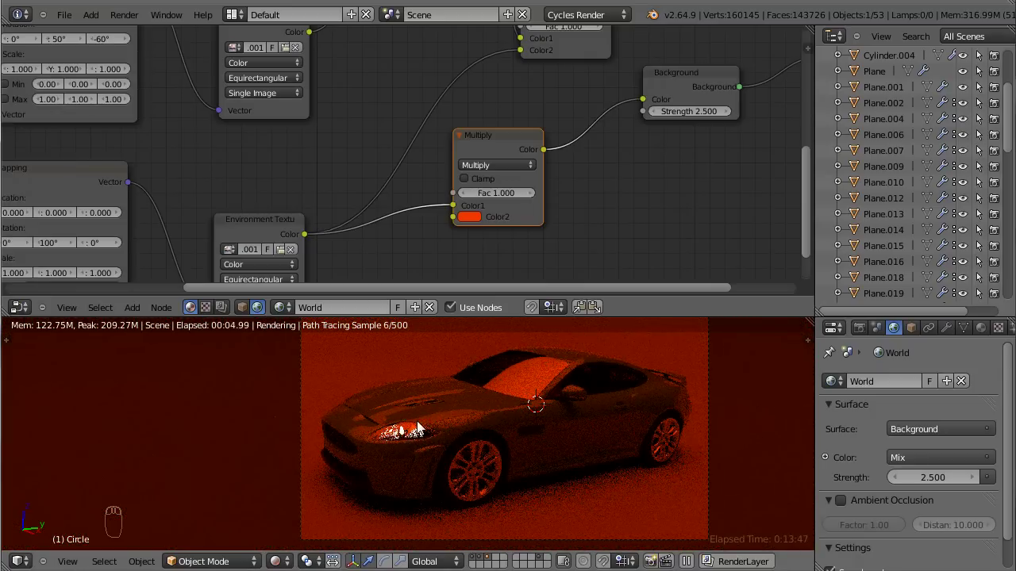
pyautogui.moveTo(485, 169); pyautogui.dragTo(502, 105)
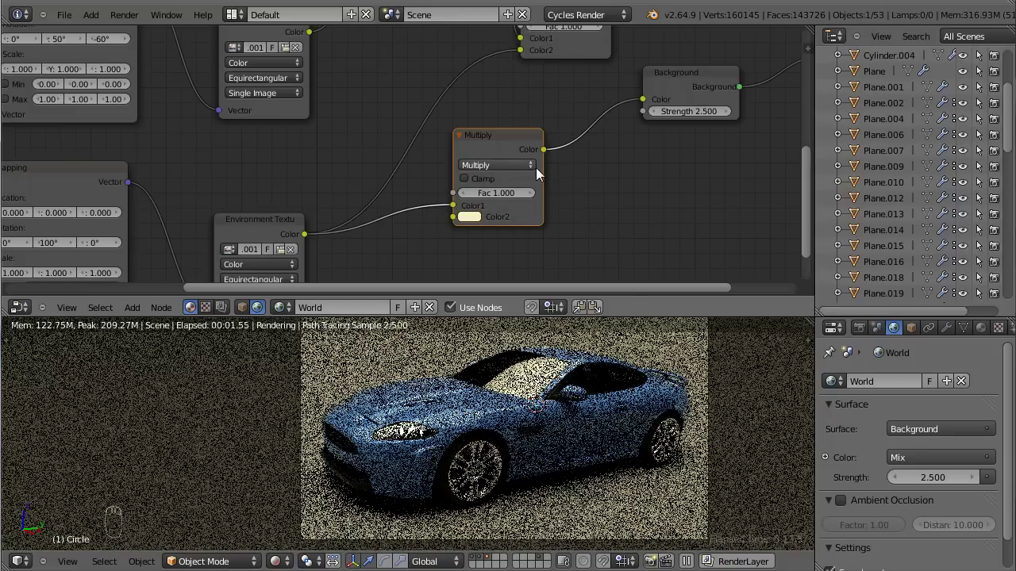
pyautogui.middleClick(538, 230)
# Step: Feed the Multiply result into the Add node and the Add output into the world Background
pyautogui.moveTo(515, 157); pyautogui.dragTo(461, 189)
pyautogui.middleClick(461, 189)
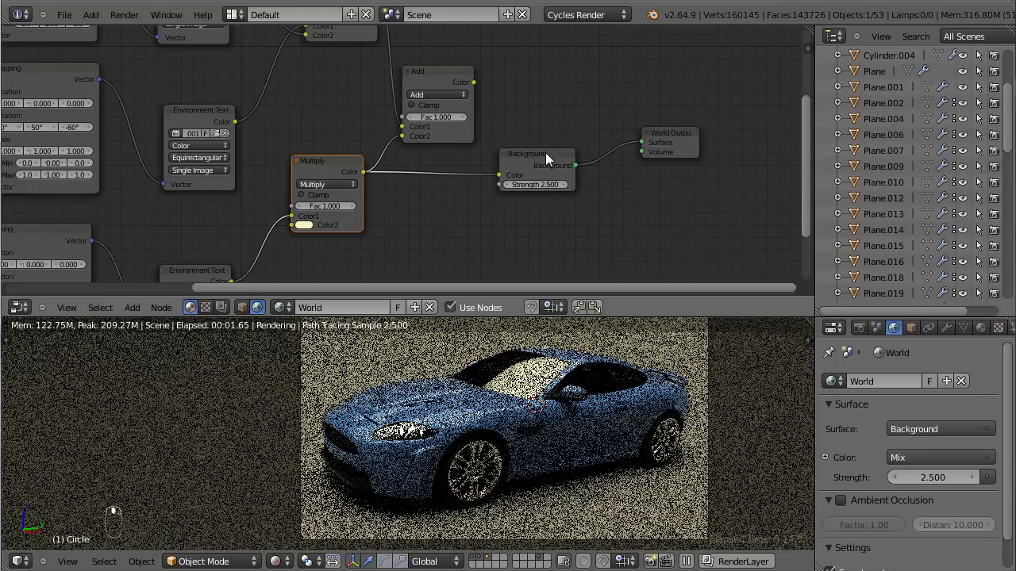
pyautogui.moveTo(482, 88); pyautogui.dragTo(481, 84)
pyautogui.moveTo(496, 95); pyautogui.dragTo(549, 144)
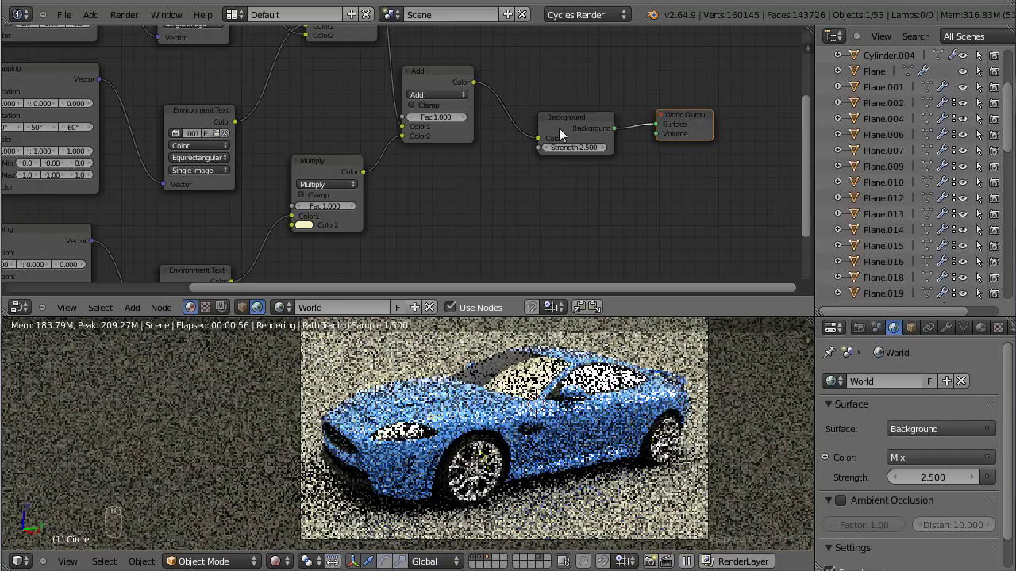
# Step: Tidy the layout, moving the Multiply node beneath the Add node
pyautogui.moveTo(460, 203); pyautogui.dragTo(363, 206)
pyautogui.moveTo(363, 207); pyautogui.dragTo(402, 281)
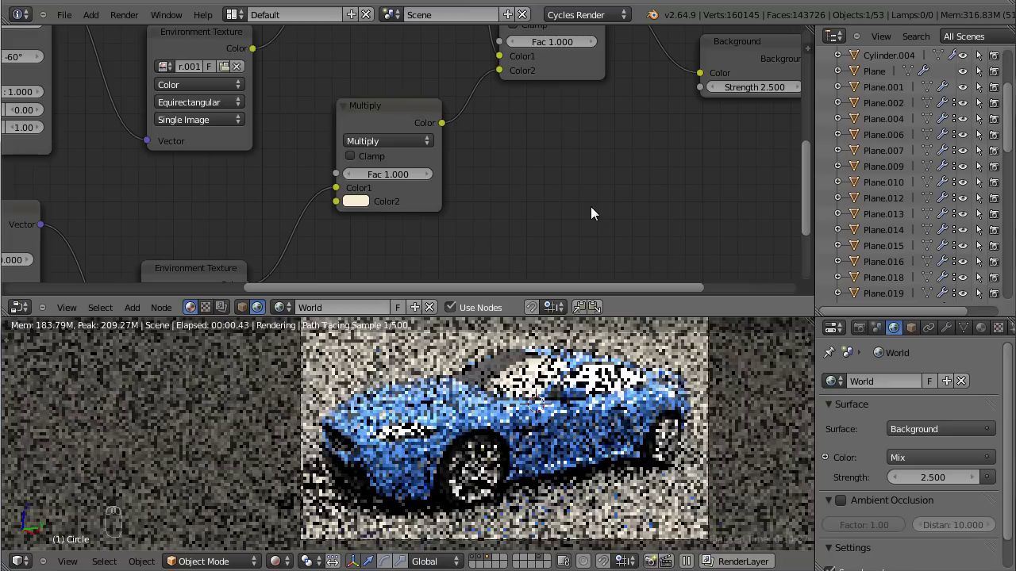
pyautogui.moveTo(597, 214); pyautogui.dragTo(491, 209)
pyautogui.moveTo(492, 209); pyautogui.dragTo(460, 107)
# Step: Duplicate the Multiply node for the other soft box and tint its Color2 pale blue
pyautogui.press('shift+d')
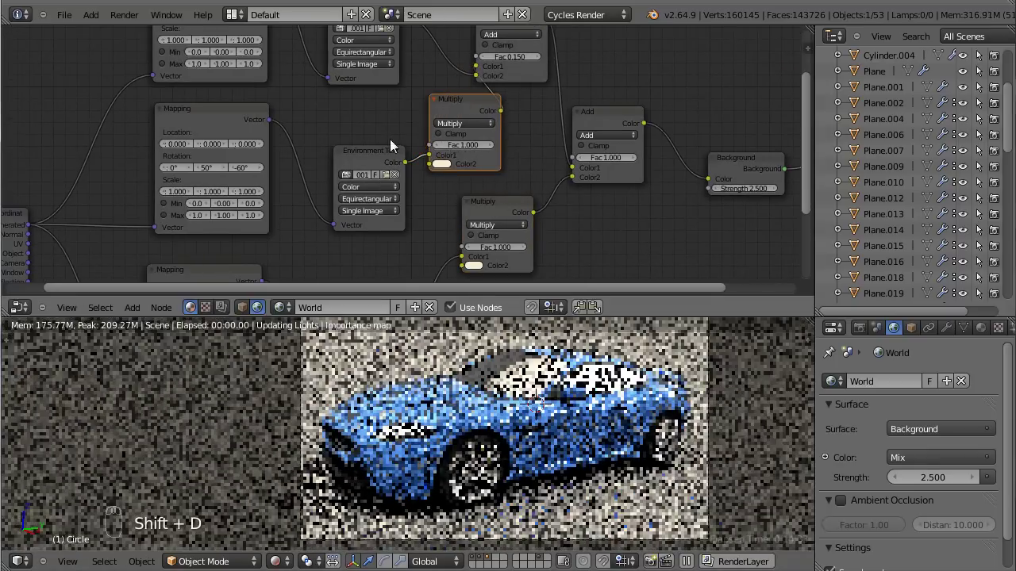
pyautogui.click(368, 146)
pyautogui.moveTo(337, 122); pyautogui.dragTo(480, 61)
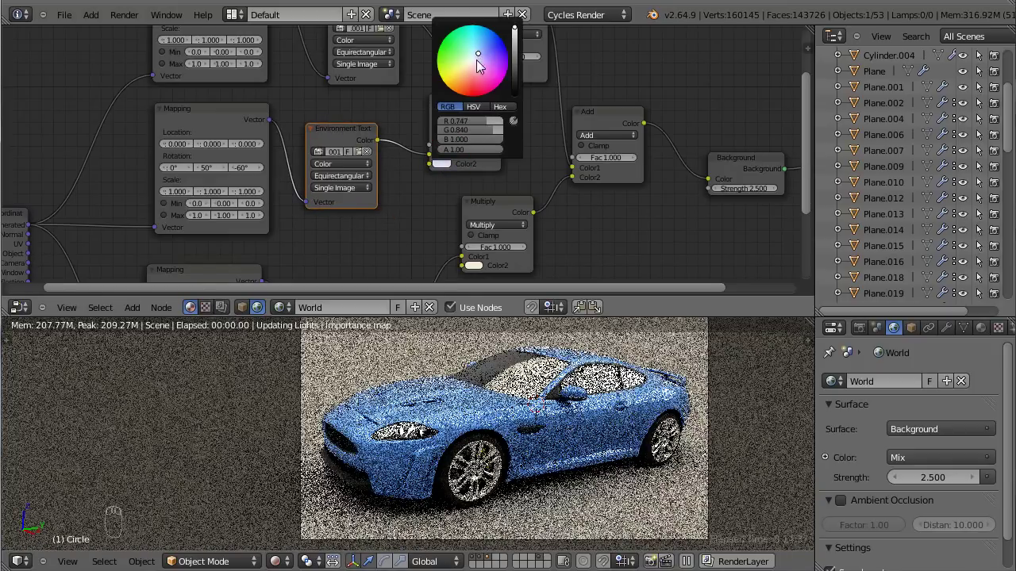
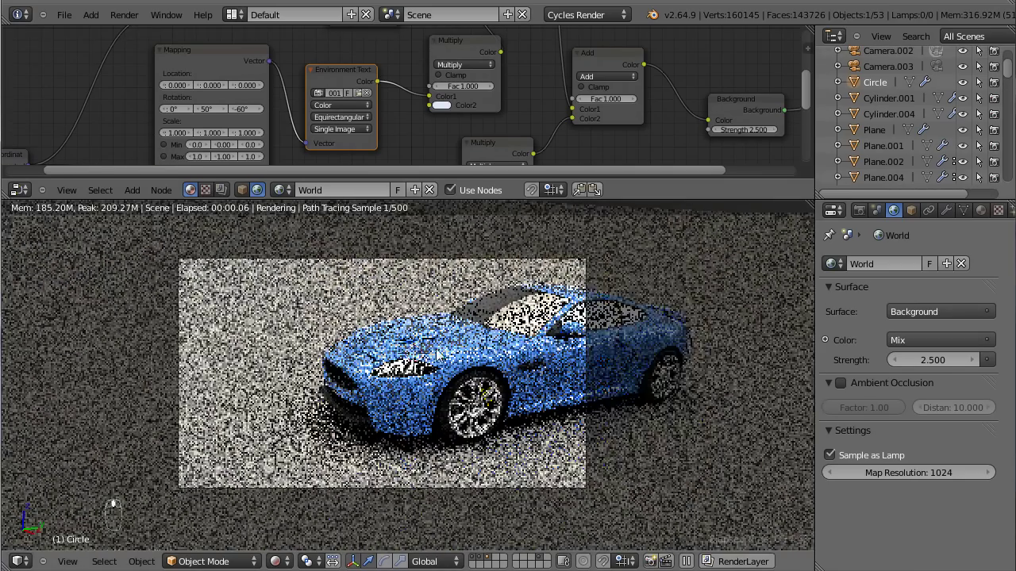
pyautogui.moveTo(540, 340); pyautogui.dragTo(546, 343)
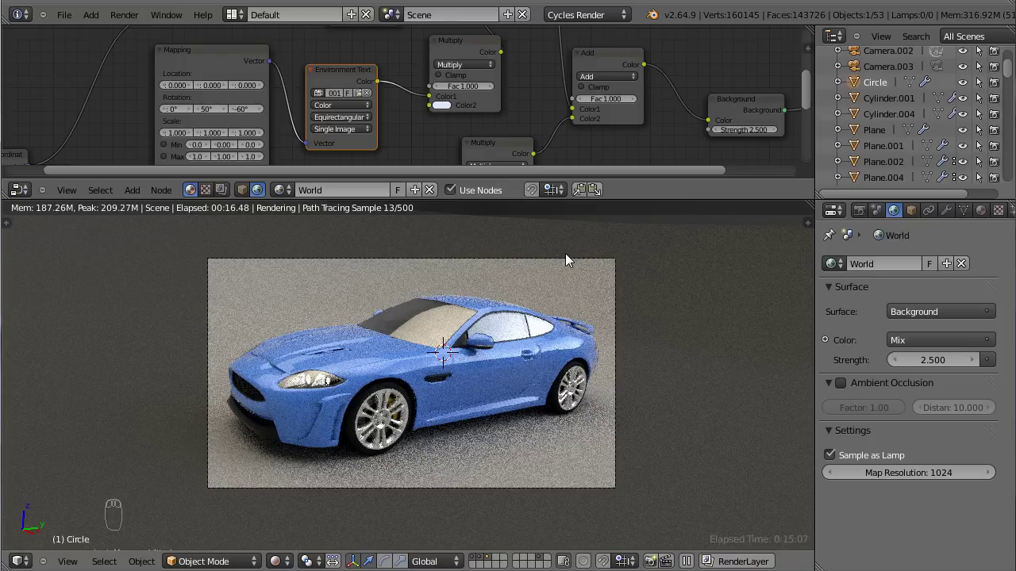
pyautogui.moveTo(333, 114); pyautogui.dragTo(454, 456)
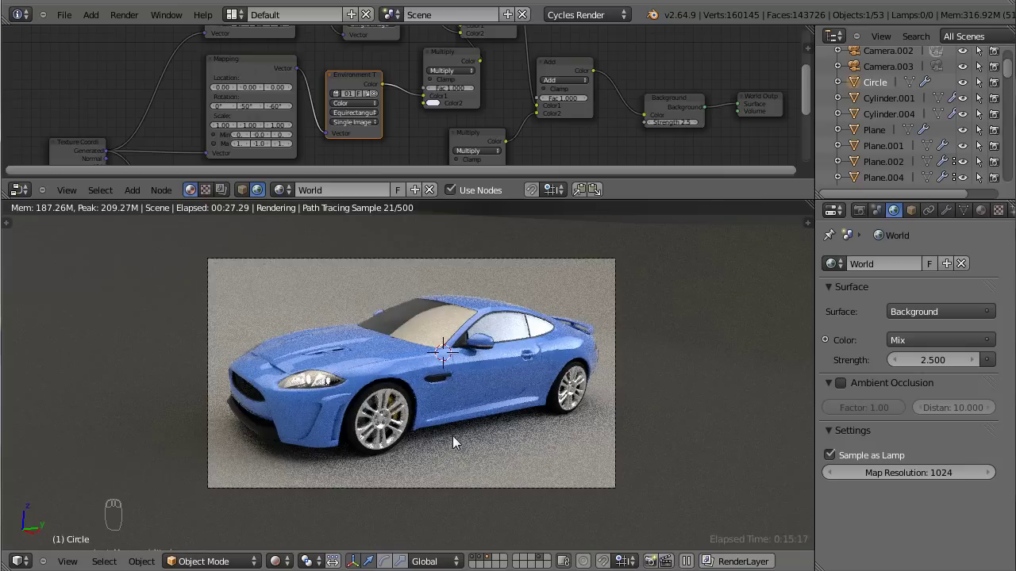
# Step: Look around the 3D scene and return to the scene camera view before adding the camera
pyautogui.press('KP_5')
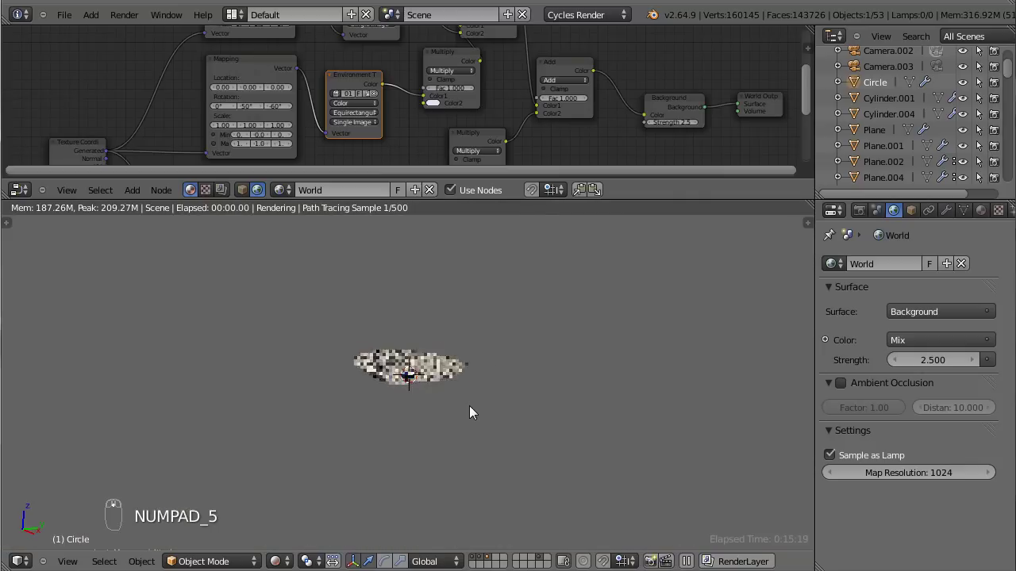
pyautogui.press('KP_5')
pyautogui.moveTo(463, 430); pyautogui.dragTo(492, 315)
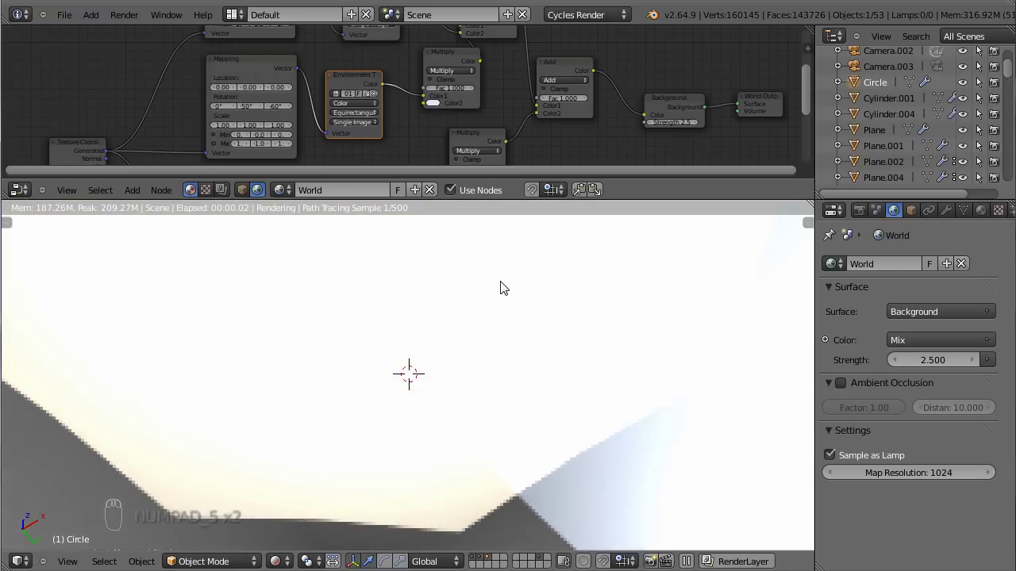
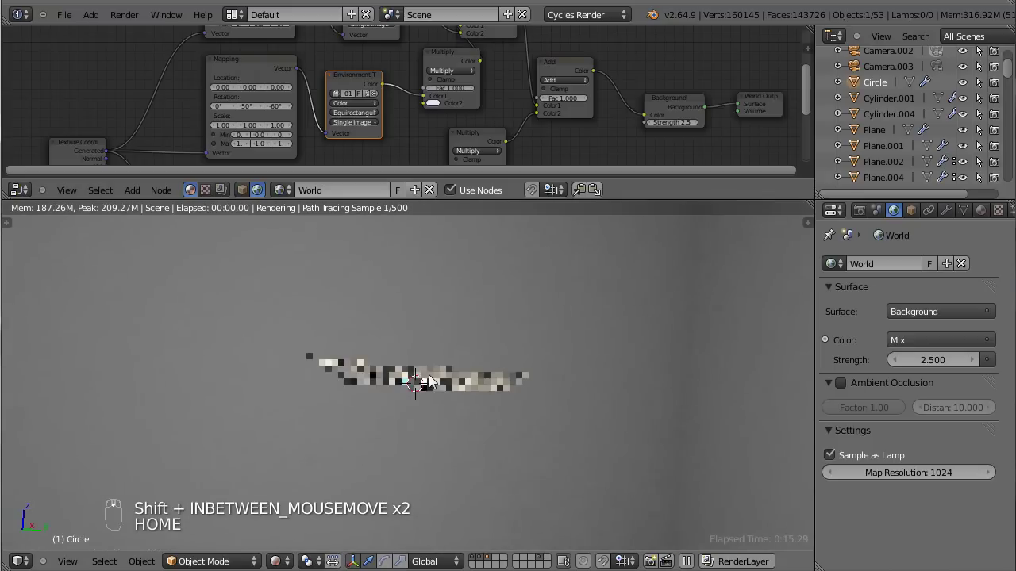
pyautogui.moveTo(412, 377); pyautogui.dragTo(461, 419)
pyautogui.press('KP_0')
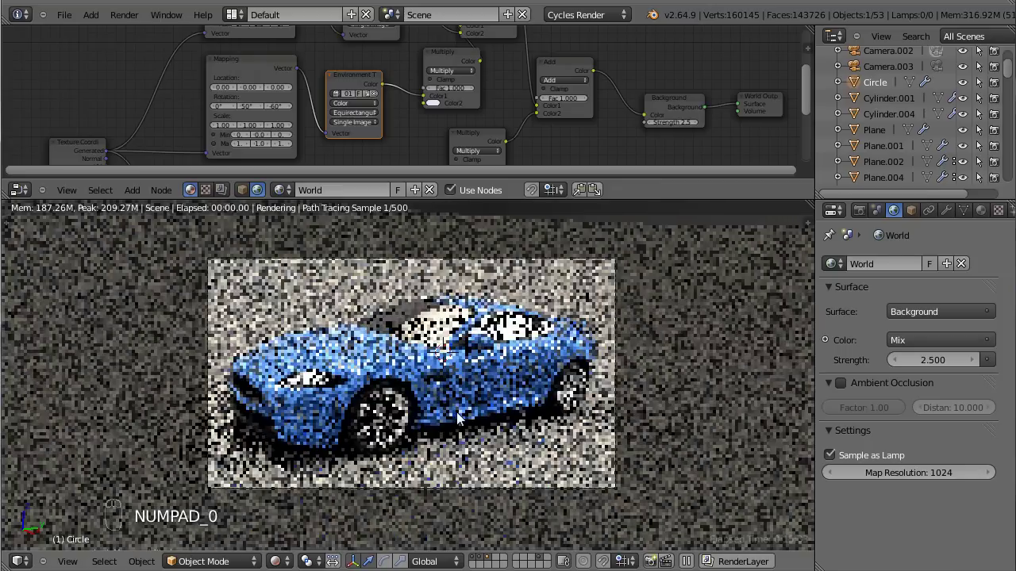
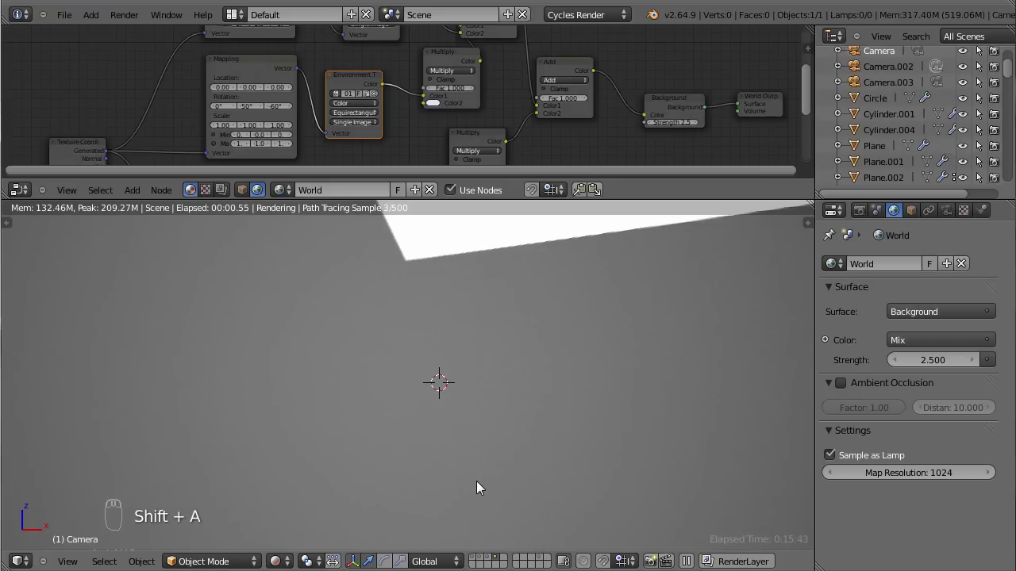
# Step: Add the new camera at the origin, view it from the front and shrink it down
pyautogui.click(296, 514)
pyautogui.moveTo(535, 395); pyautogui.dragTo(535, 394)
pyautogui.press('Home')
pyautogui.press('KP_1')
pyautogui.press('KP_5')
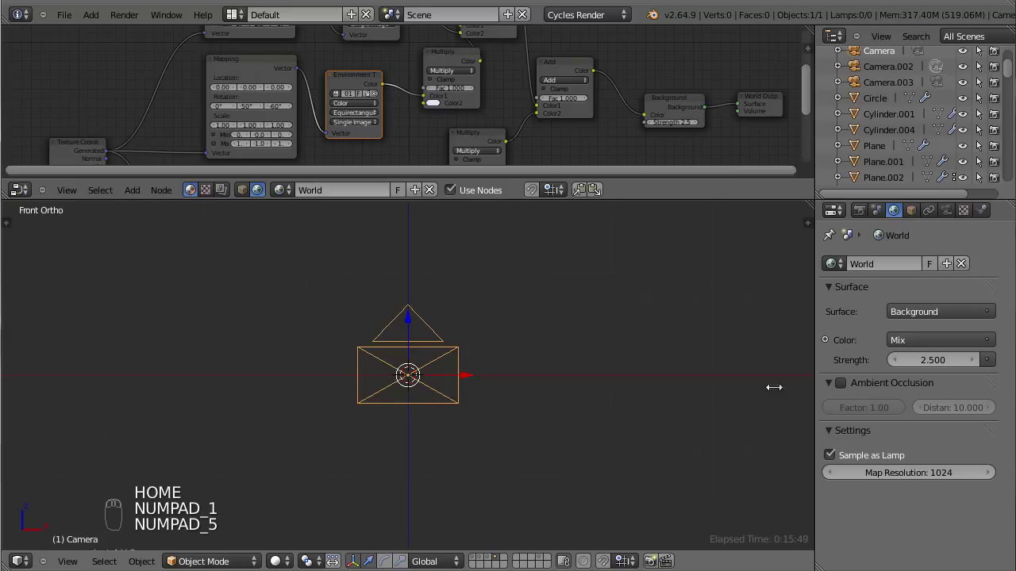
pyautogui.moveTo(552, 397); pyautogui.dragTo(509, 426)
# Step: Rotate the camera 90° on X, then turn it in top view to face along the X axis
pyautogui.press('KP_3')
pyautogui.press('KP_1')
pyautogui.press('KP_7')
pyautogui.press('KP_1')
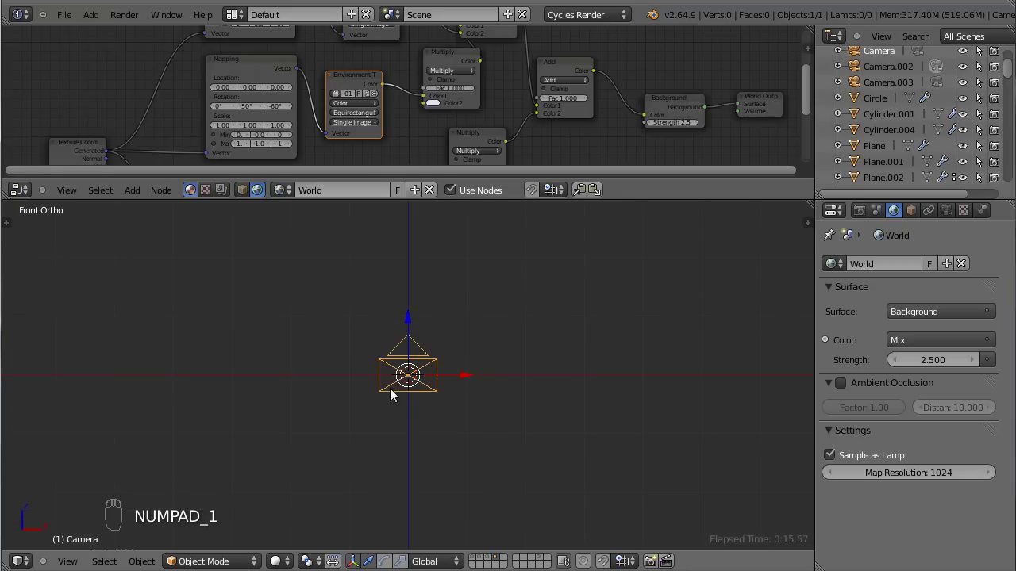
pyautogui.press('KP_7')
pyautogui.press('r')
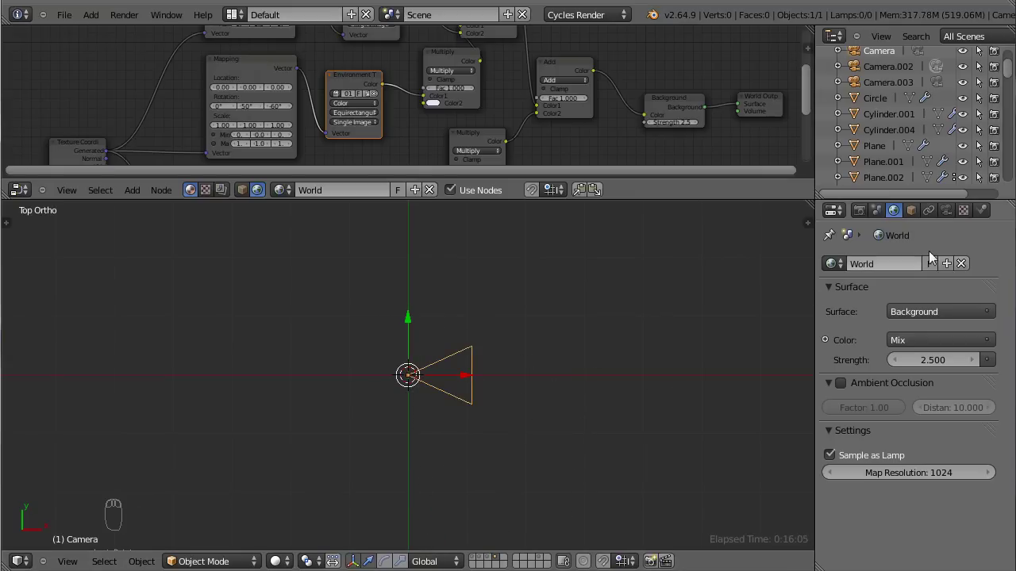
# Step: Set the camera lens to Panoramic Equirectangular and run a quick F12 test render
pyautogui.moveTo(948, 215); pyautogui.dragTo(992, 319)
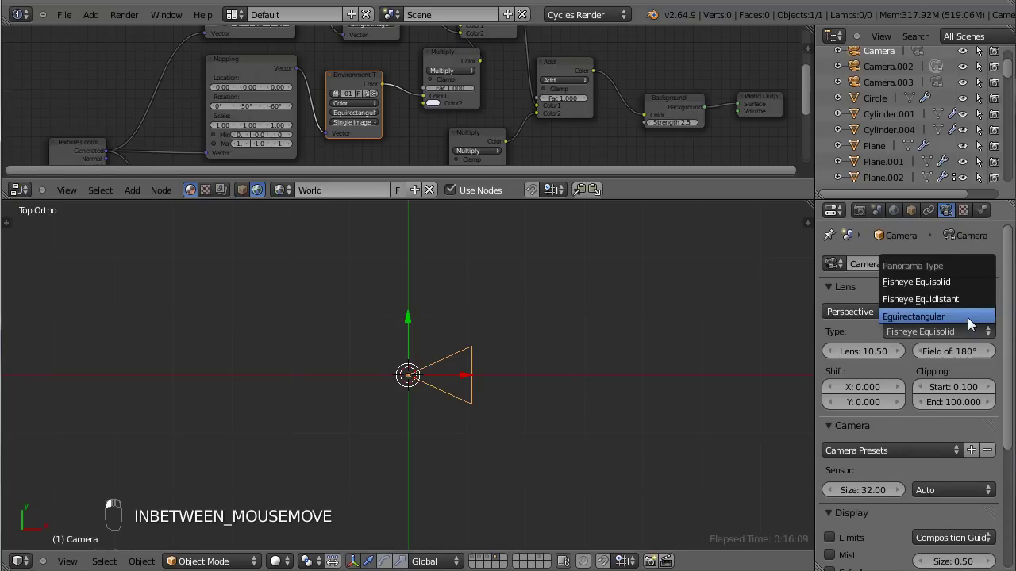
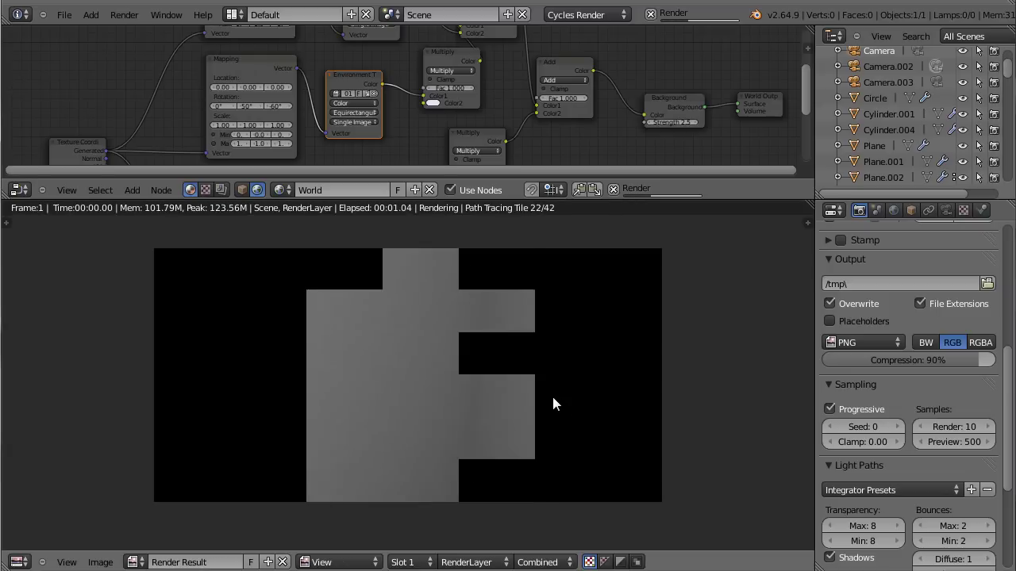
pyautogui.press('F12')
pyautogui.press('Escape')
pyautogui.moveTo(482, 444); pyautogui.dragTo(502, 342)
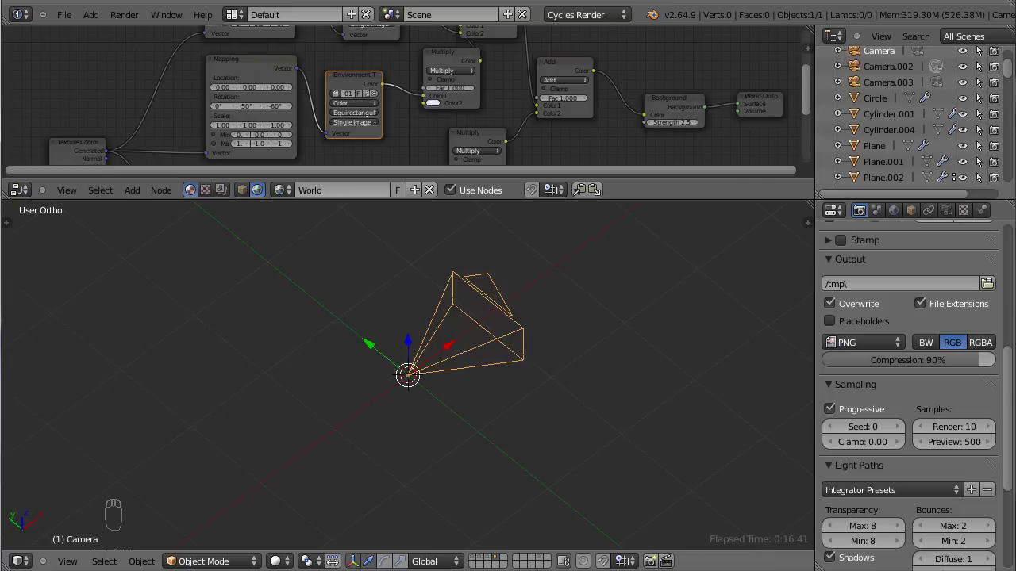
# Step: Set the new panoramic camera as the active scene camera and look through it
pyautogui.click(268, 405)
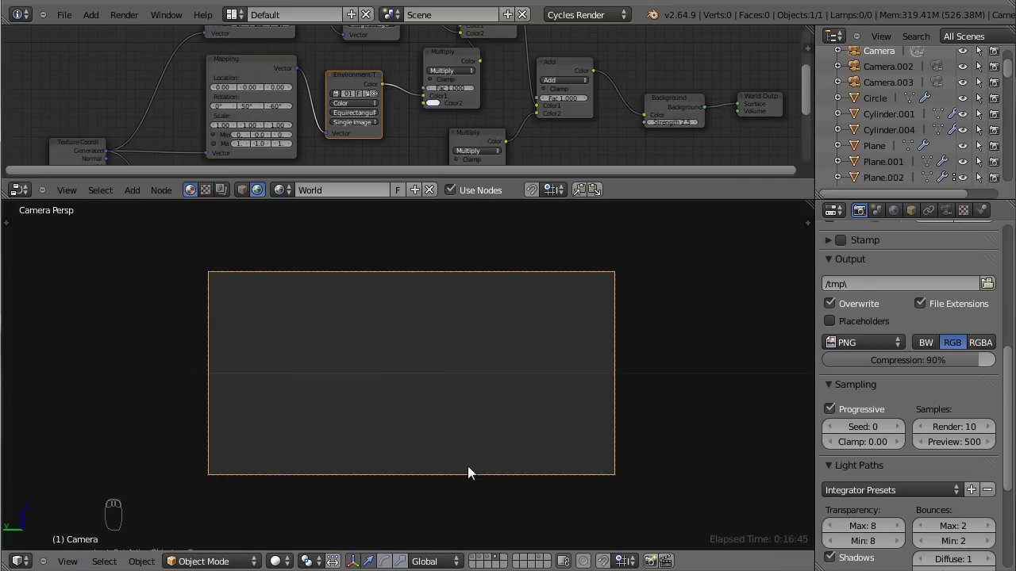
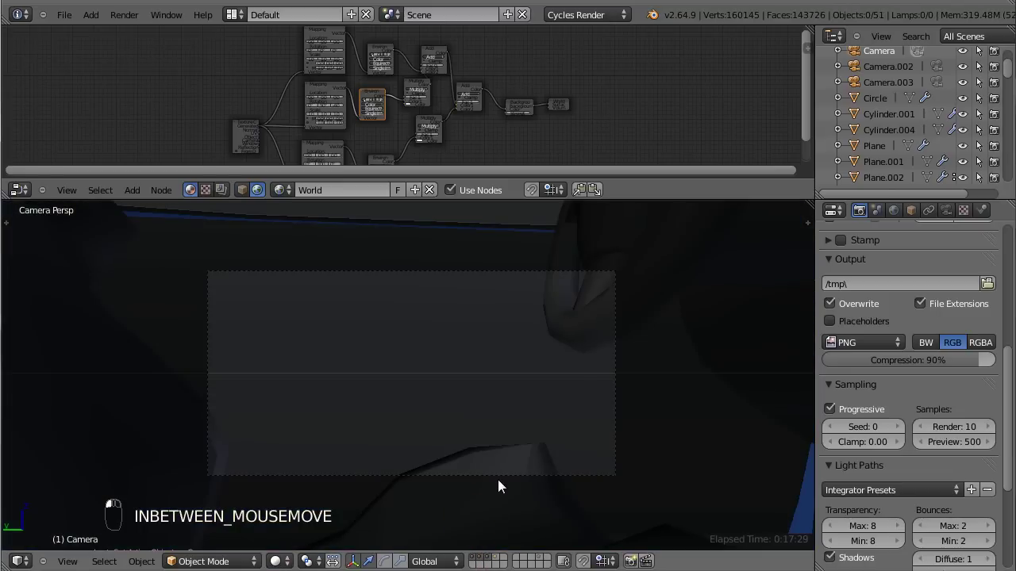
# Step: Leave the camera view and look at the blue car from the side
pyautogui.press('KP_0')
pyautogui.middleClick(541, 555)
pyautogui.middleClick(524, 435)
pyautogui.press('KP_3')
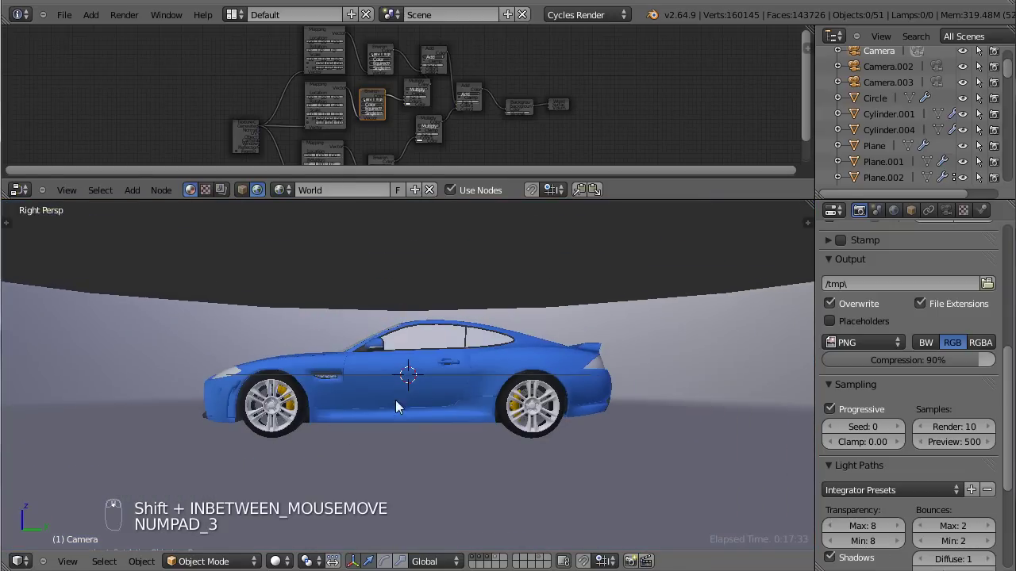
# Step: Orbit around the car in its studio to see its front
pyautogui.moveTo(423, 449); pyautogui.dragTo(470, 465)
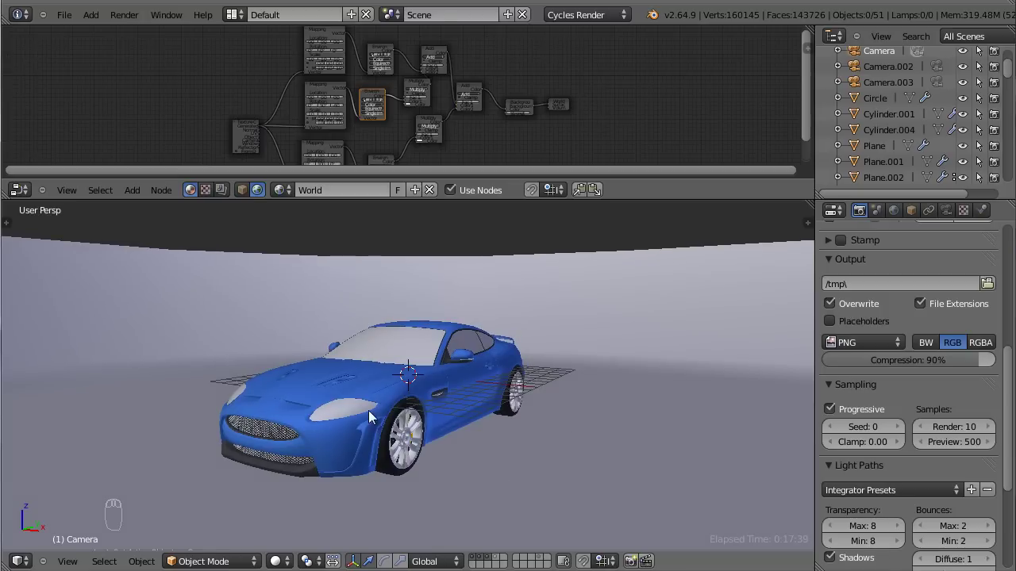
pyautogui.moveTo(419, 397); pyautogui.dragTo(455, 201)
pyautogui.click(455, 201)
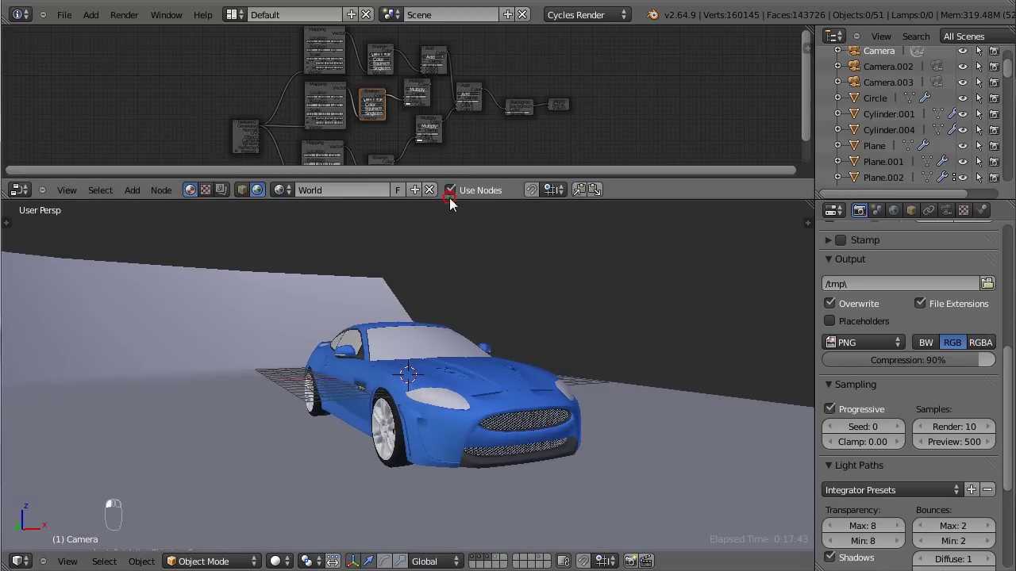